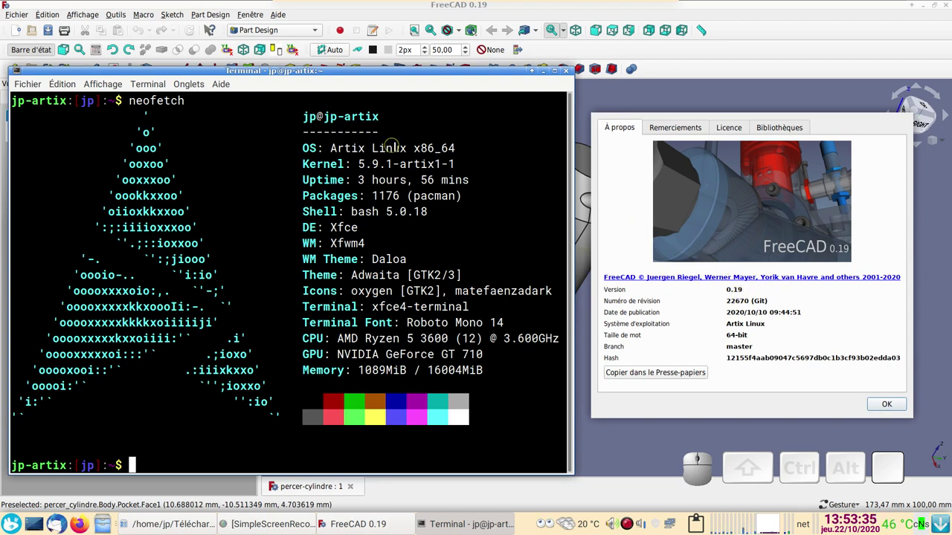
# - Dismiss the terminal and the About box to reveal the finished example part
pyautogui.click(621, 4)
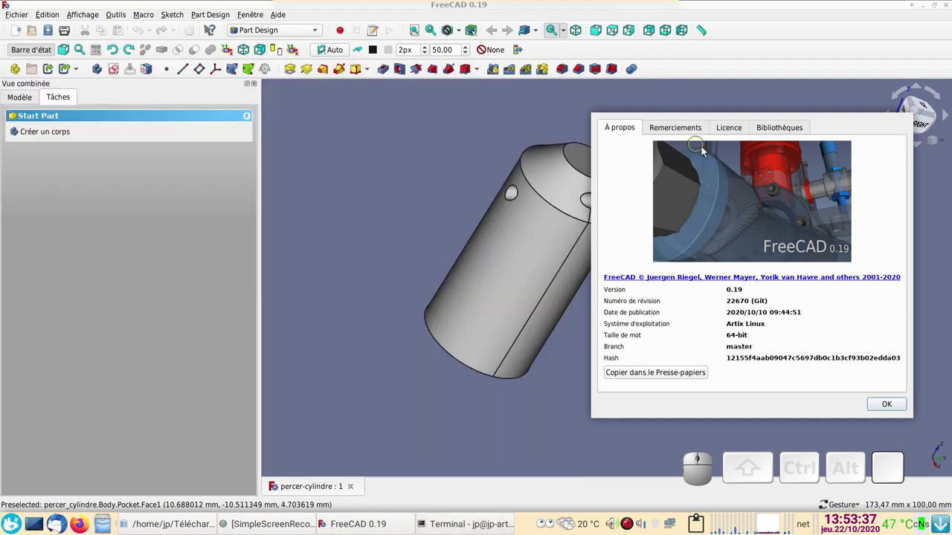
pyautogui.click(885, 403)
pyautogui.scroll(3)
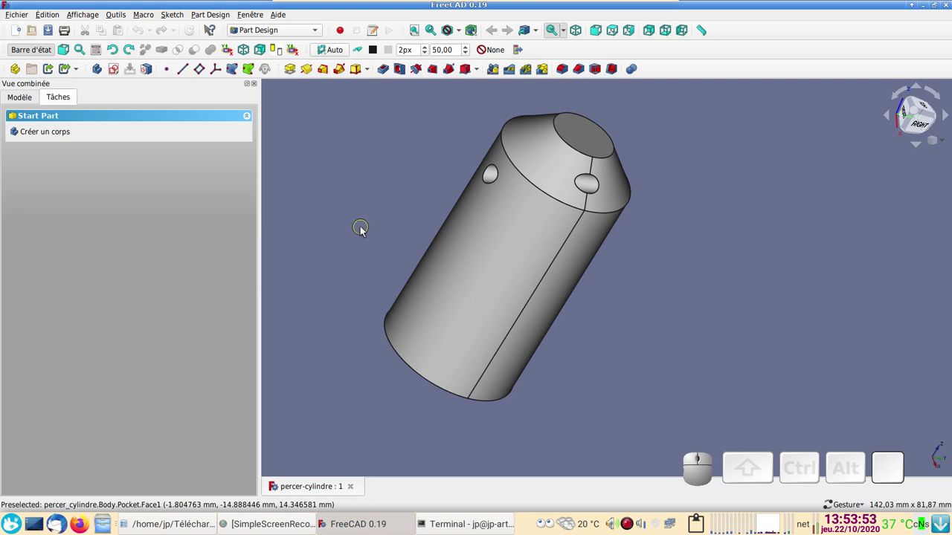
# - Orbit the chamfered cylinder to show the holes drilled through its chamfer
pyautogui.moveTo(711, 279); pyautogui.dragTo(626, 327)
pyautogui.click(676, 235)
pyautogui.moveTo(807, 309); pyautogui.dragTo(634, 287)
pyautogui.moveTo(432, 290); pyautogui.dragTo(742, 174)
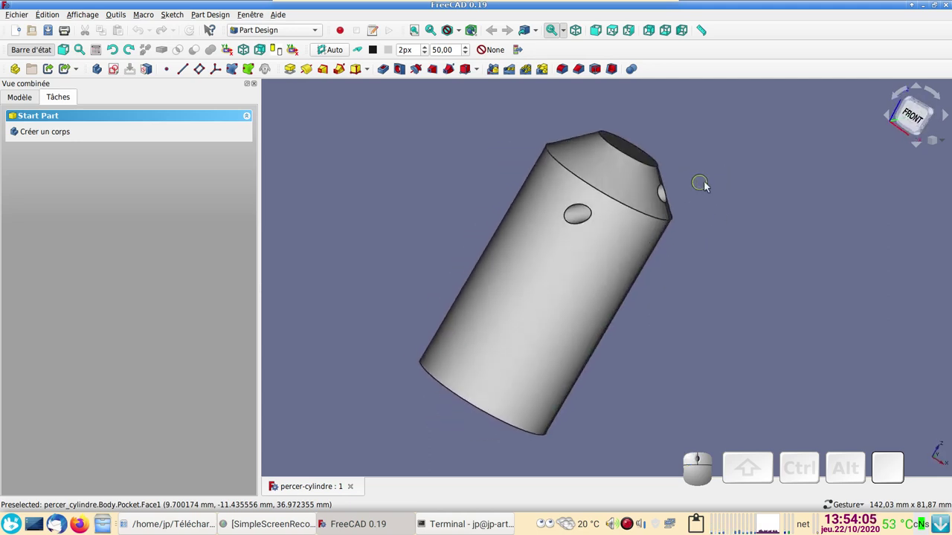
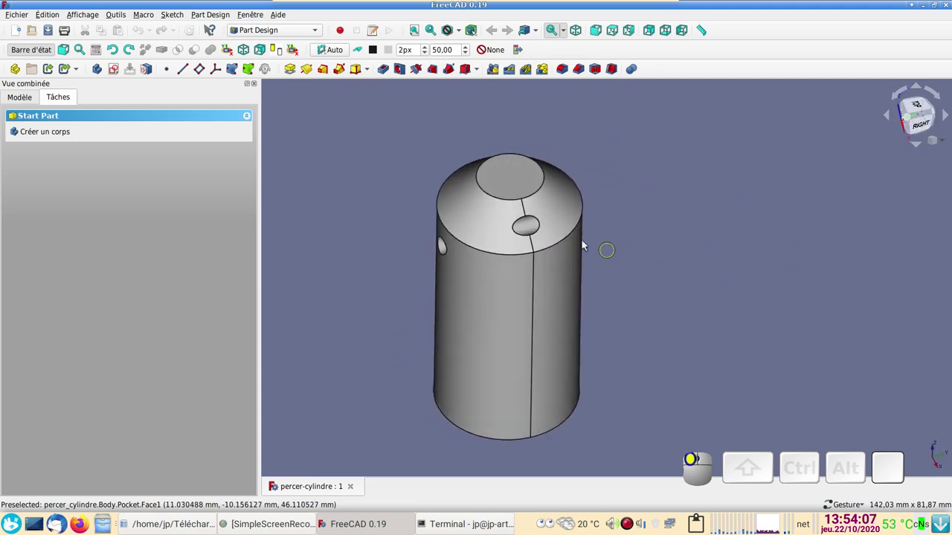
pyautogui.moveTo(595, 261); pyautogui.dragTo(490, 374)
pyautogui.moveTo(606, 383); pyautogui.dragTo(343, 227)
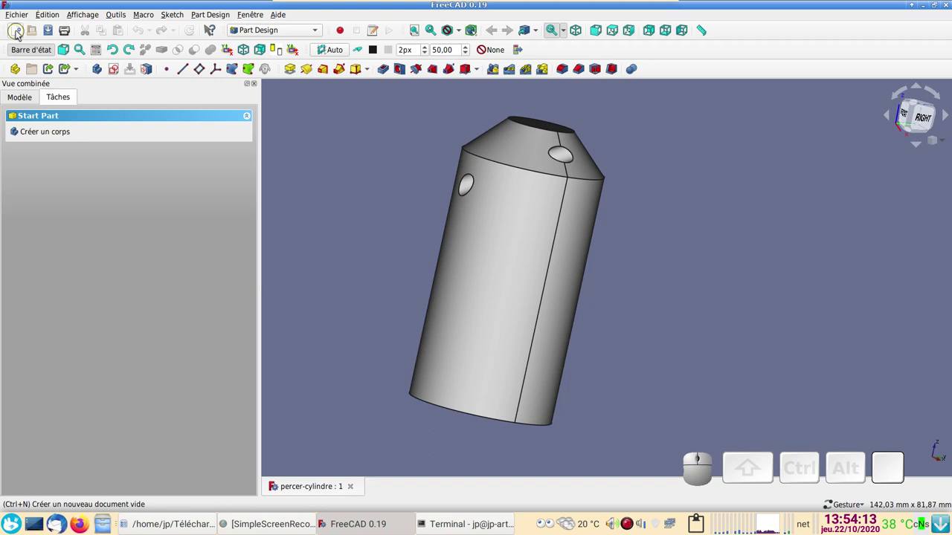
# - Start a new document with a body and choose the XY plane for a sketch
pyautogui.click(21, 33)
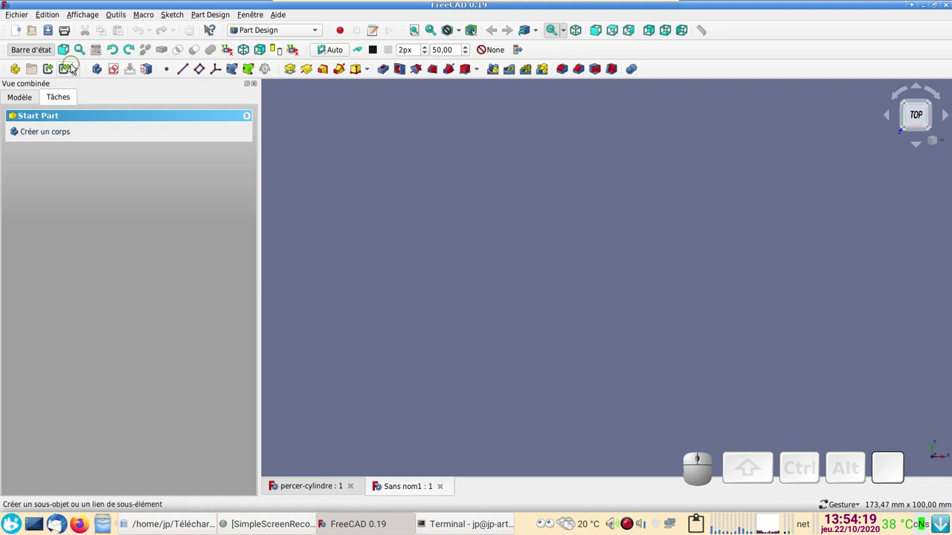
pyautogui.click(102, 74)
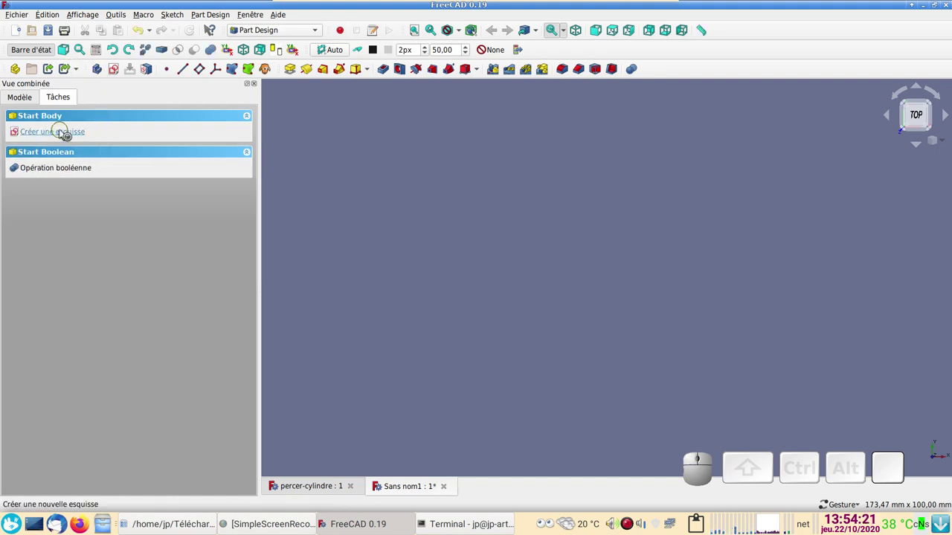
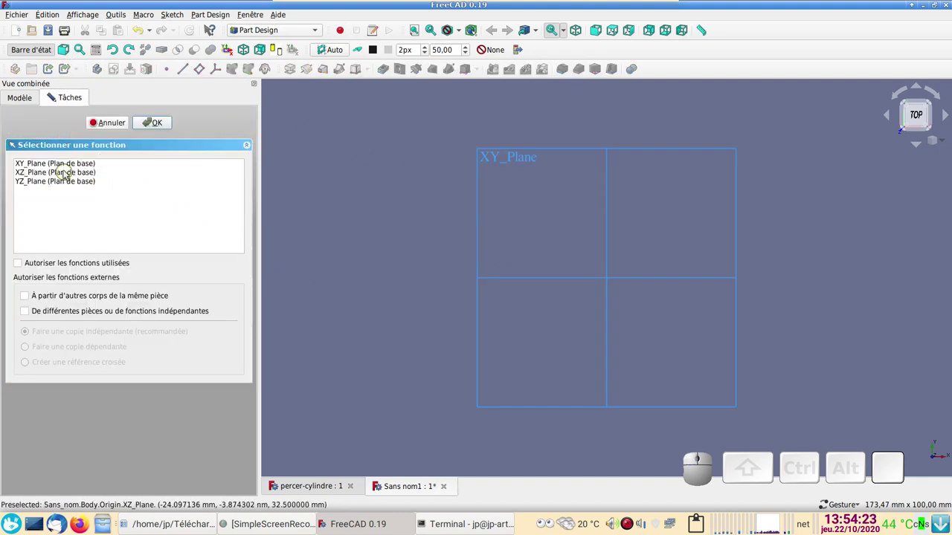
pyautogui.click(69, 169)
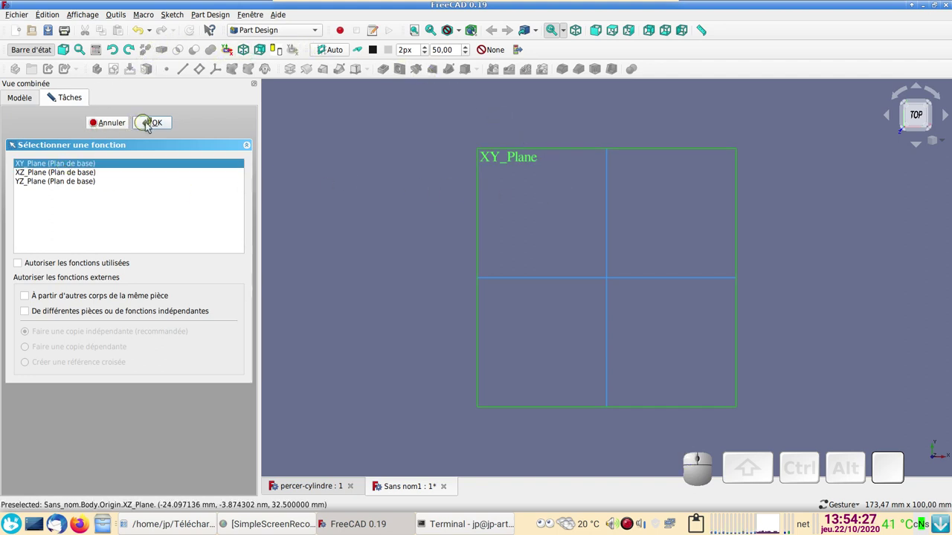
# - Draw a circle centred on the sketch origin
pyautogui.click(163, 124)
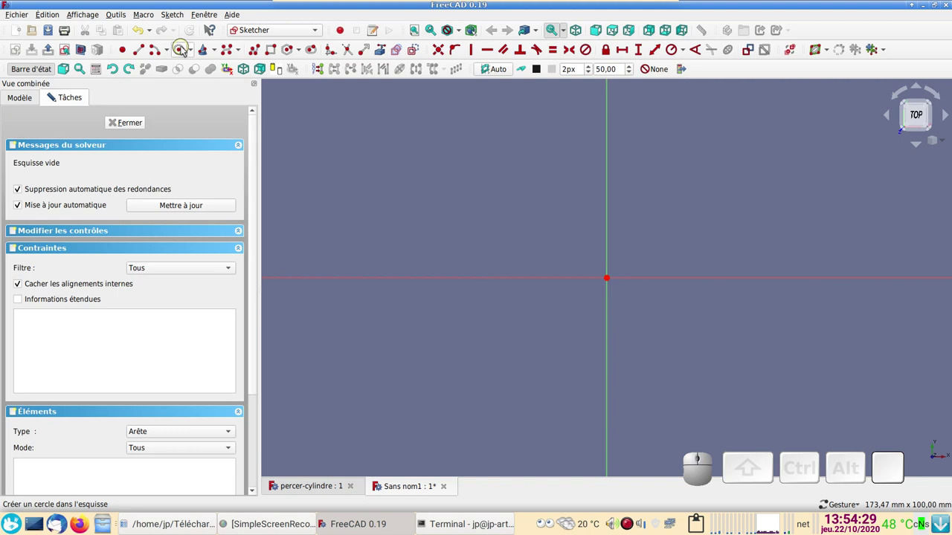
pyautogui.click(179, 57)
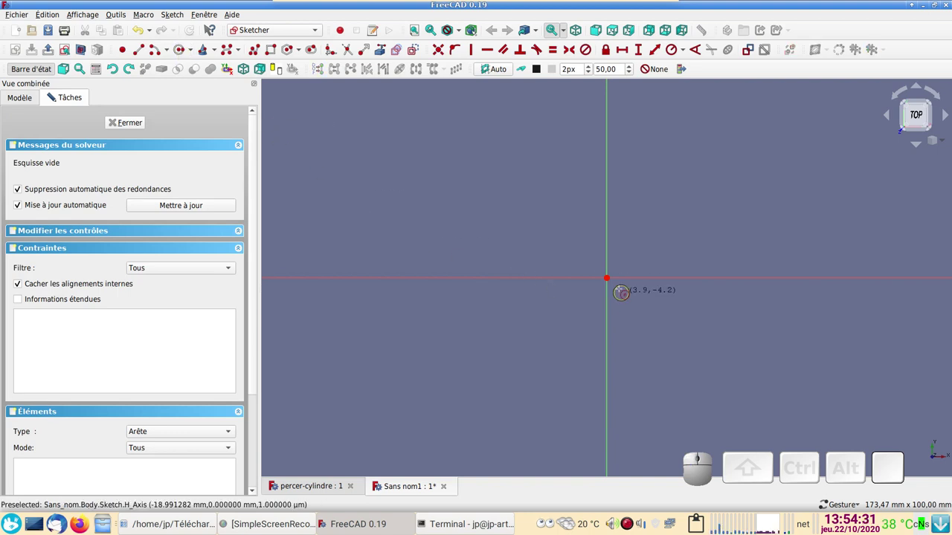
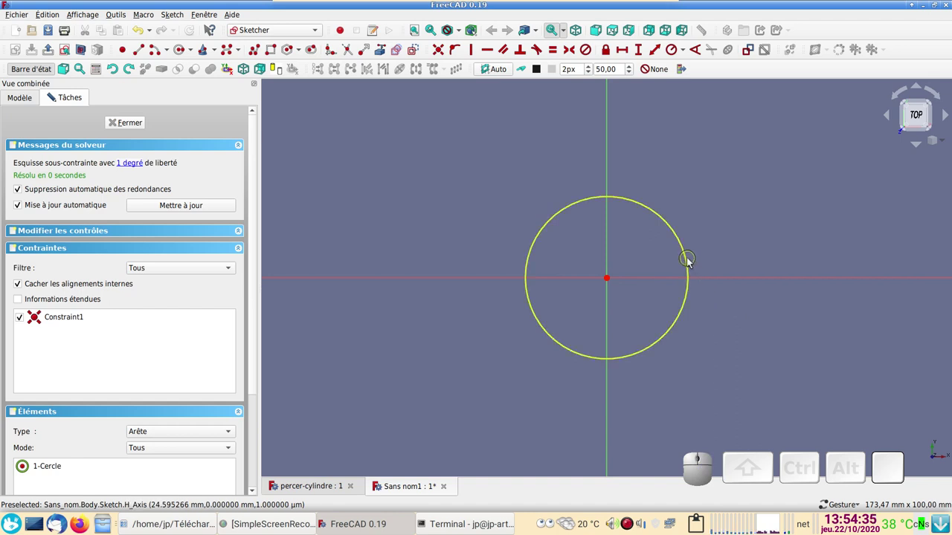
pyautogui.click(691, 260)
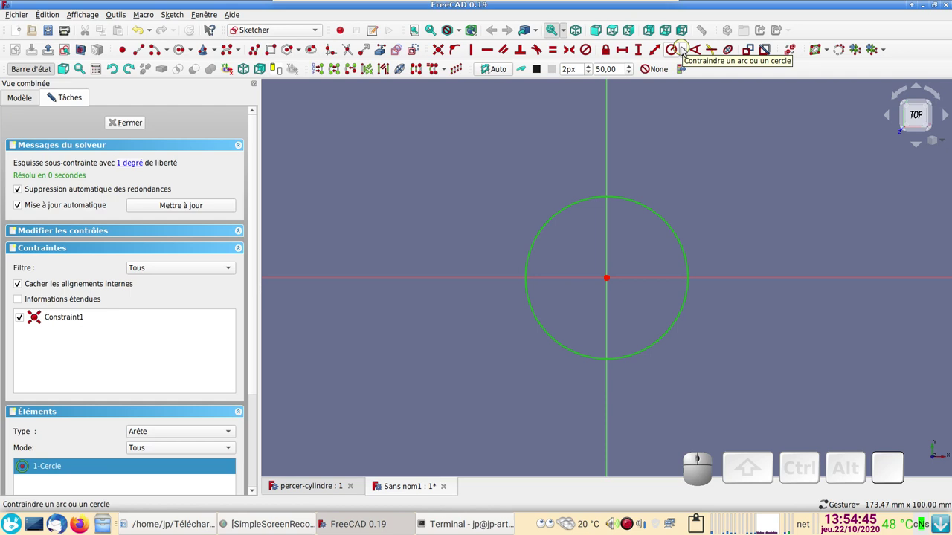
# - Constrain the circle to a 30 mm diameter and close the sketch
pyautogui.click(684, 49)
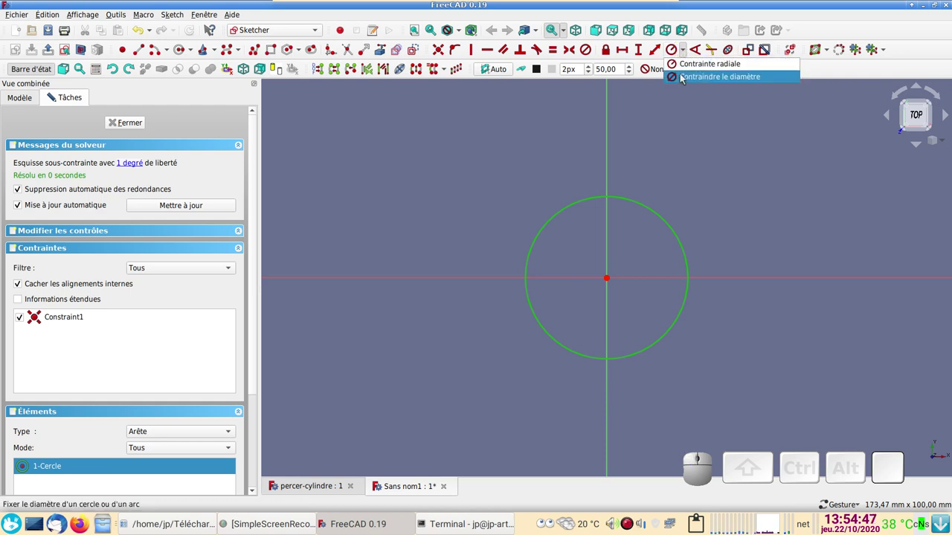
pyautogui.click(685, 80)
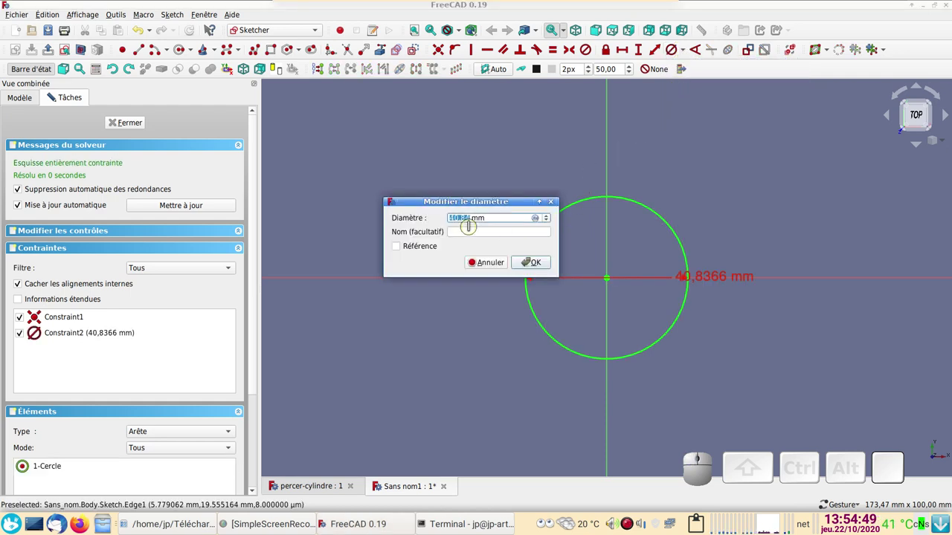
pyautogui.press('0')
pyautogui.press('Return')
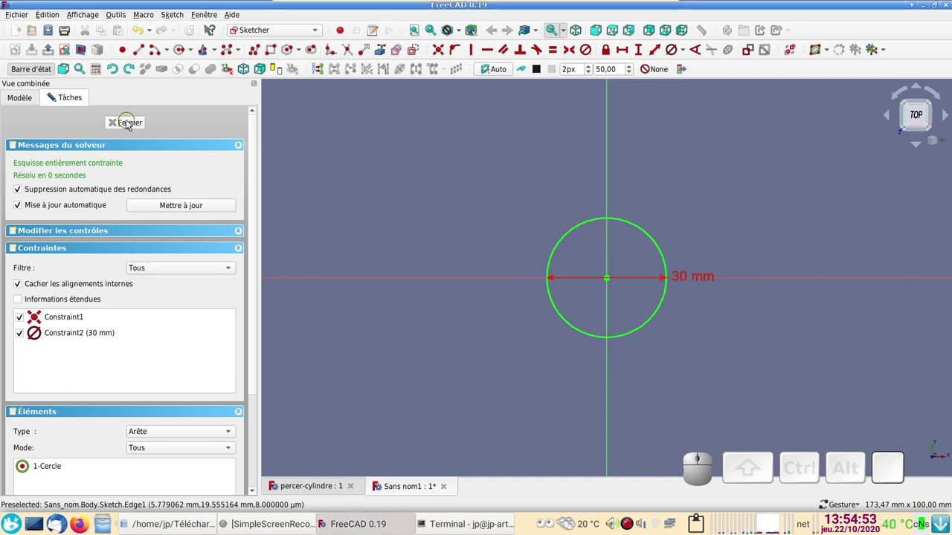
pyautogui.click(130, 126)
# - Pad the circle sketch into a 60 mm tall cylinder
pyautogui.click(574, 411)
pyautogui.click(17, 105)
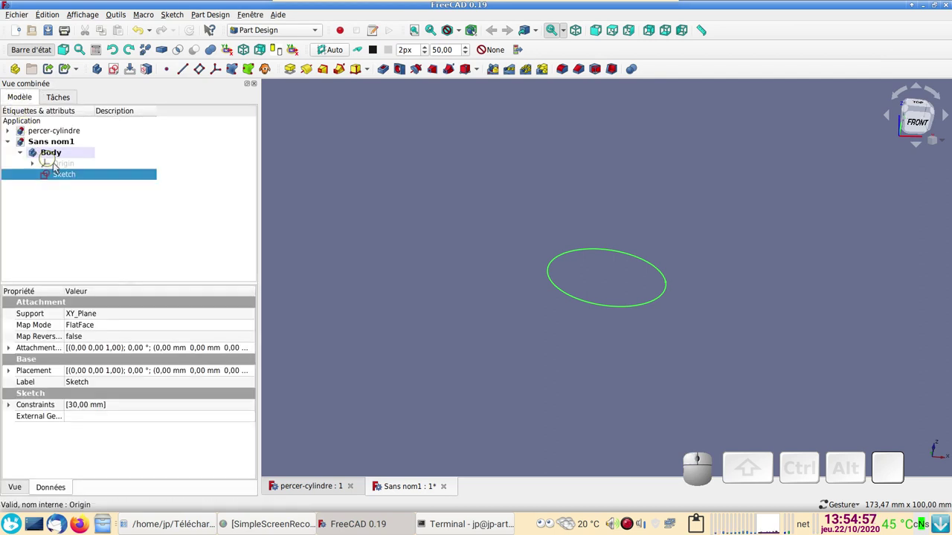
pyautogui.click(75, 175)
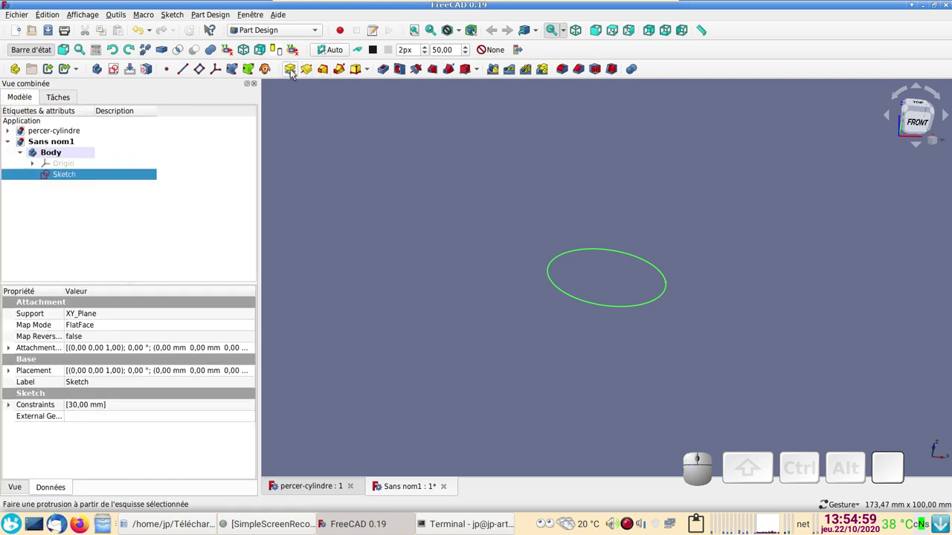
pyautogui.click(293, 72)
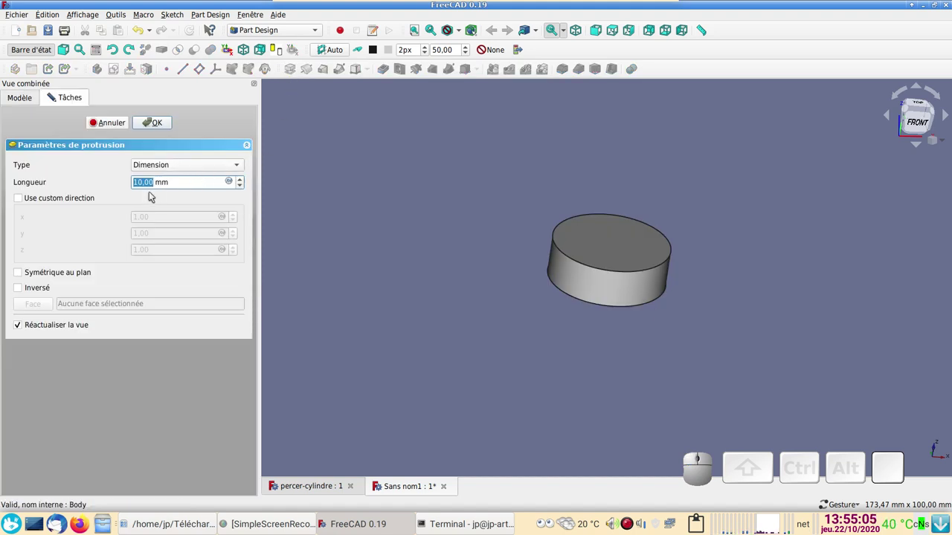
pyautogui.press('KP_6')
pyautogui.press('KP_0')
pyautogui.press('KP_Enter')
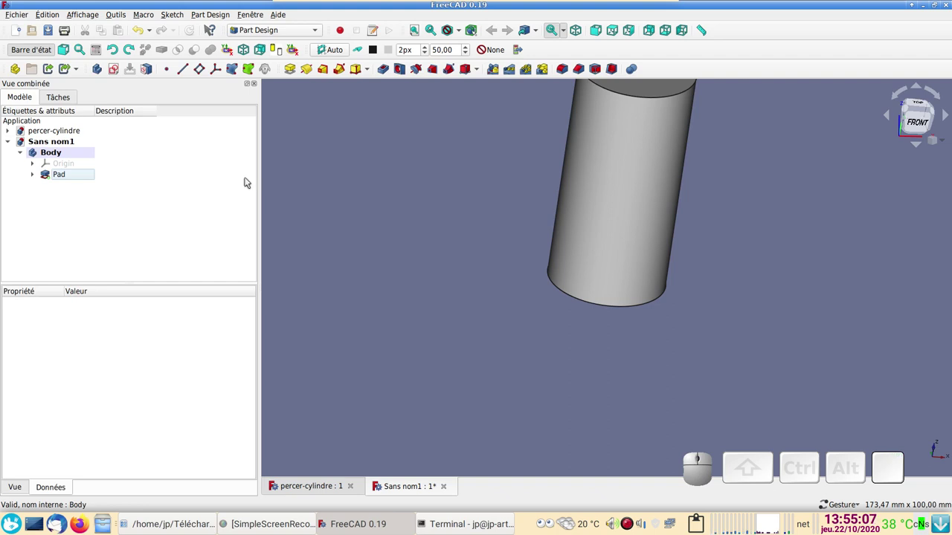
pyautogui.moveTo(484, 216); pyautogui.dragTo(499, 242)
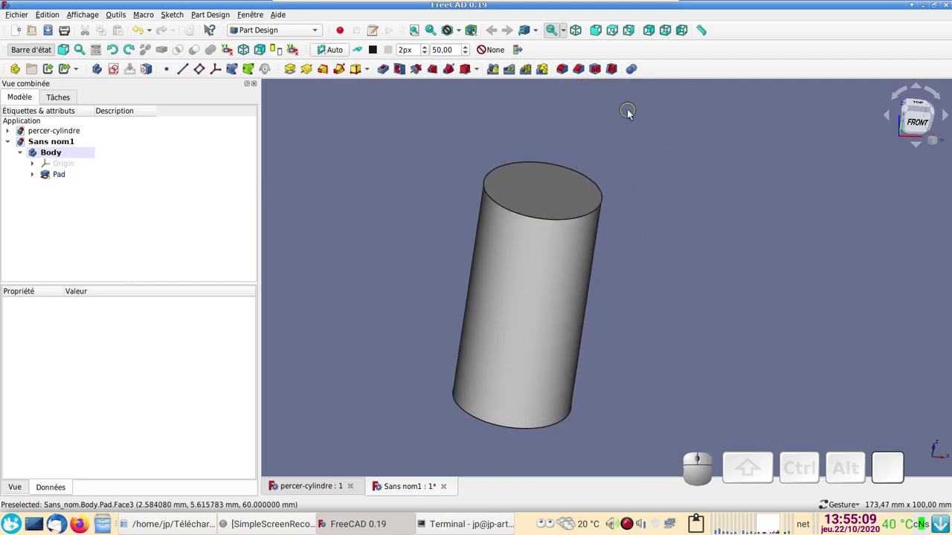
# - Chamfer the cylinder's top edge with a 6 mm equal-distance chamfer
pyautogui.click(541, 222)
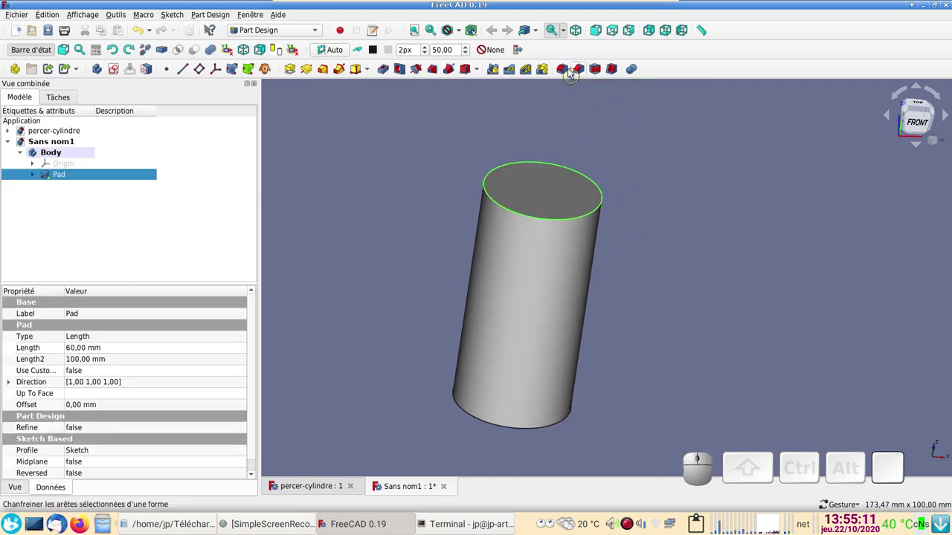
pyautogui.click(581, 70)
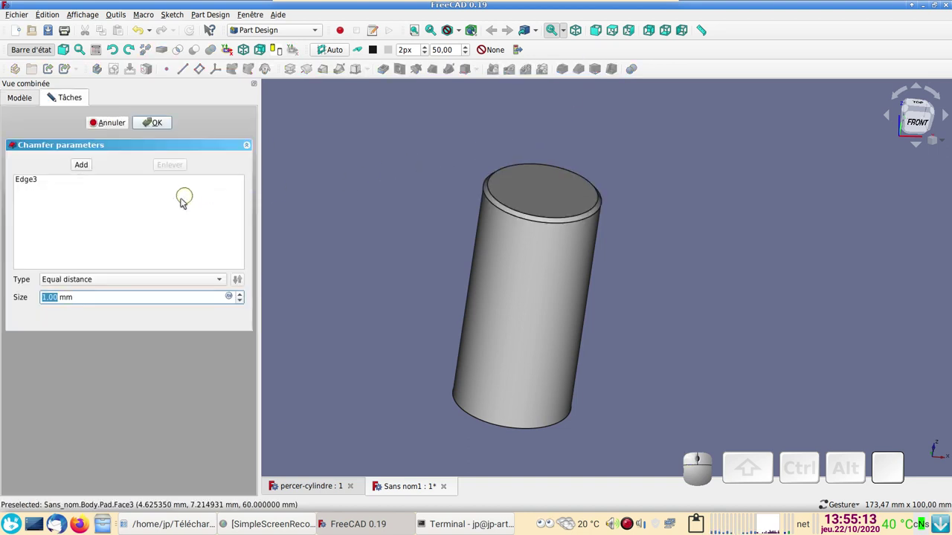
pyautogui.scroll(3)
pyautogui.scroll(3)
pyautogui.click(152, 126)
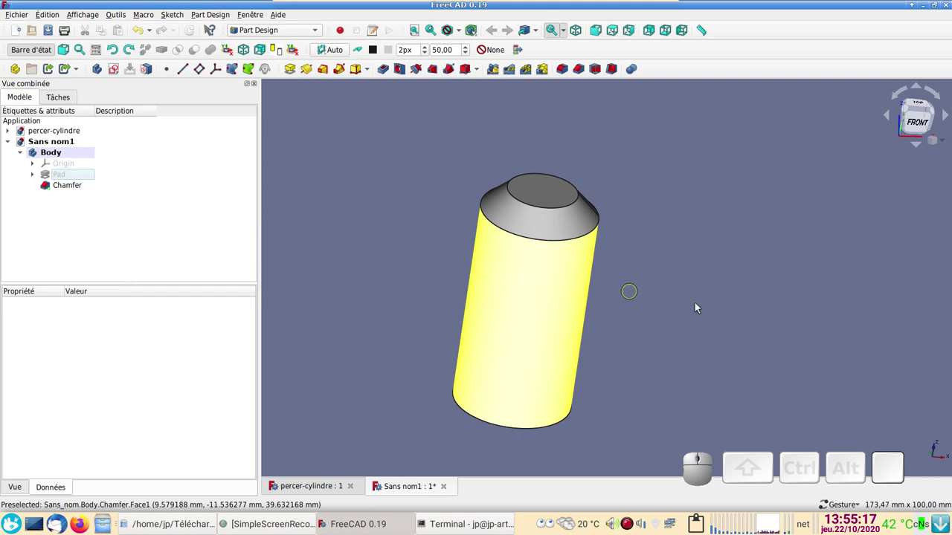
# - Inspect the body's feature list and select the chamfer's seam edge
pyautogui.moveTo(782, 324); pyautogui.dragTo(675, 276)
pyautogui.rightClick(675, 272)
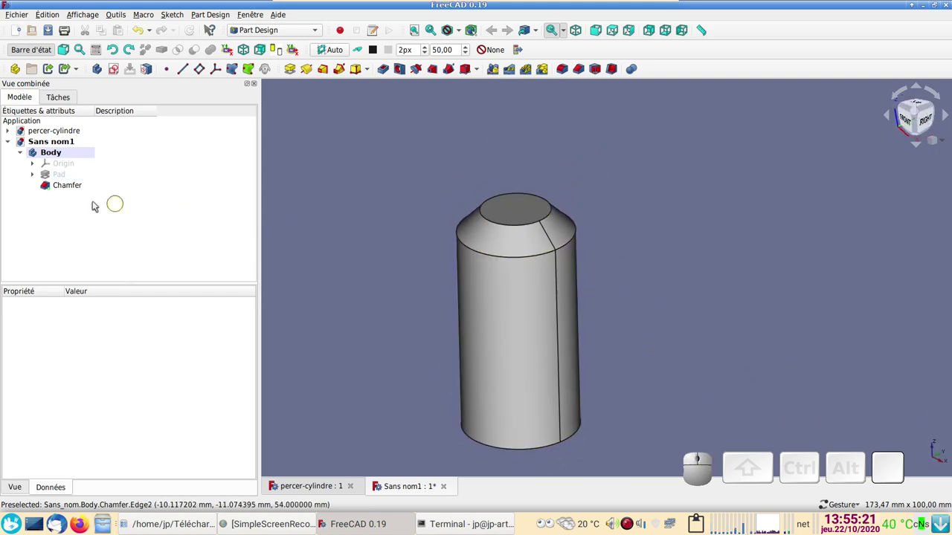
pyautogui.click(21, 154)
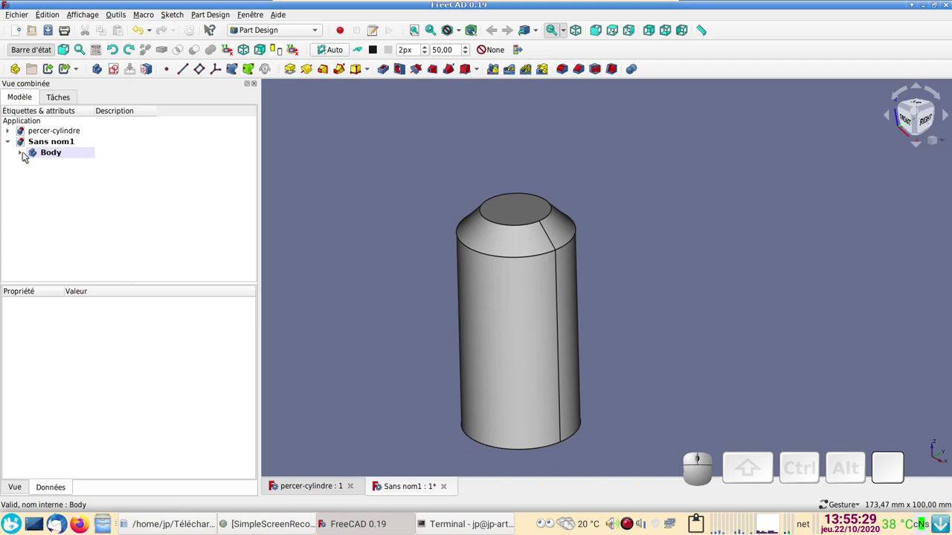
pyautogui.click(24, 154)
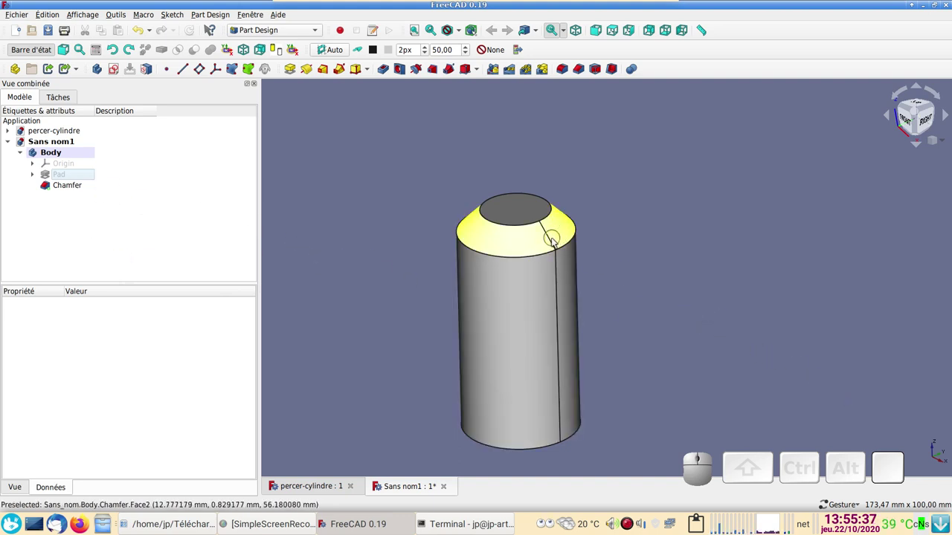
pyautogui.click(554, 241)
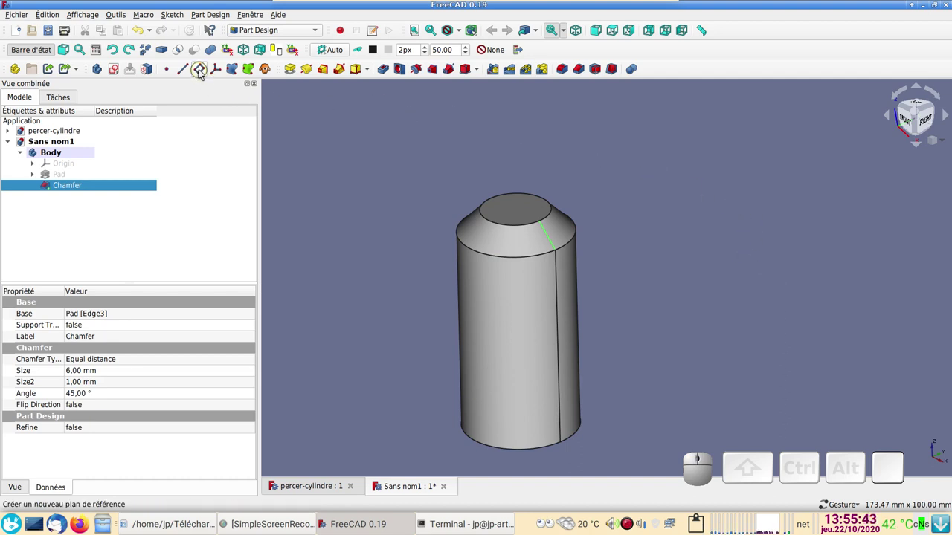
# - Create a datum plane normal to the seam edge, rotated 90° about its x-axis
pyautogui.click(205, 72)
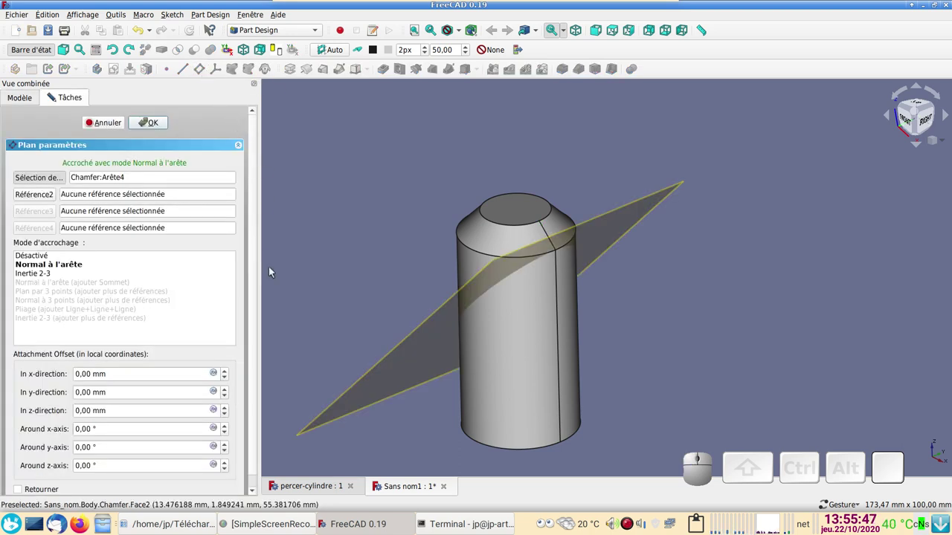
pyautogui.scroll(-3)
pyautogui.moveTo(360, 295); pyautogui.dragTo(336, 270)
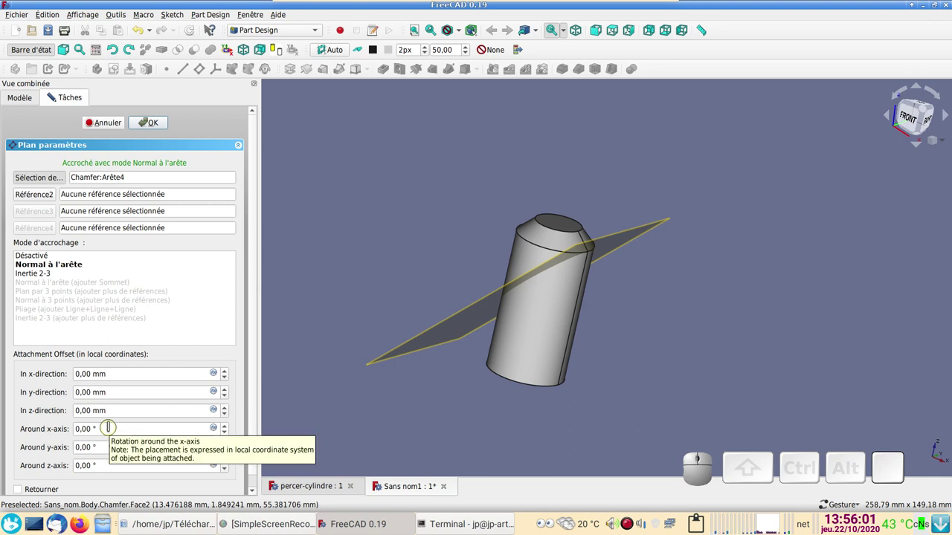
pyautogui.click(909, 116)
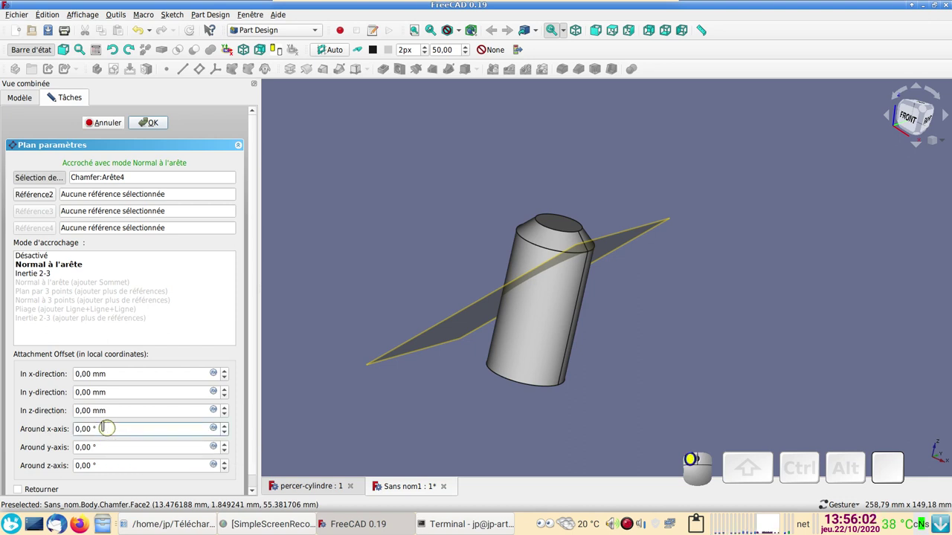
pyautogui.press('KP_9')
pyautogui.press('KP_0')
pyautogui.press('Return')
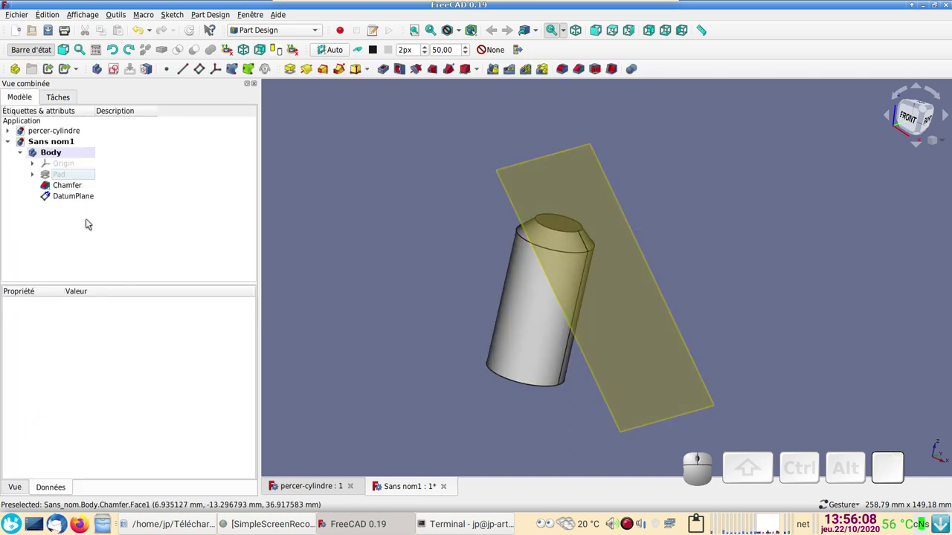
# - Start a sketch on the datum plane by mistake and delete the empty sketch
pyautogui.click(60, 197)
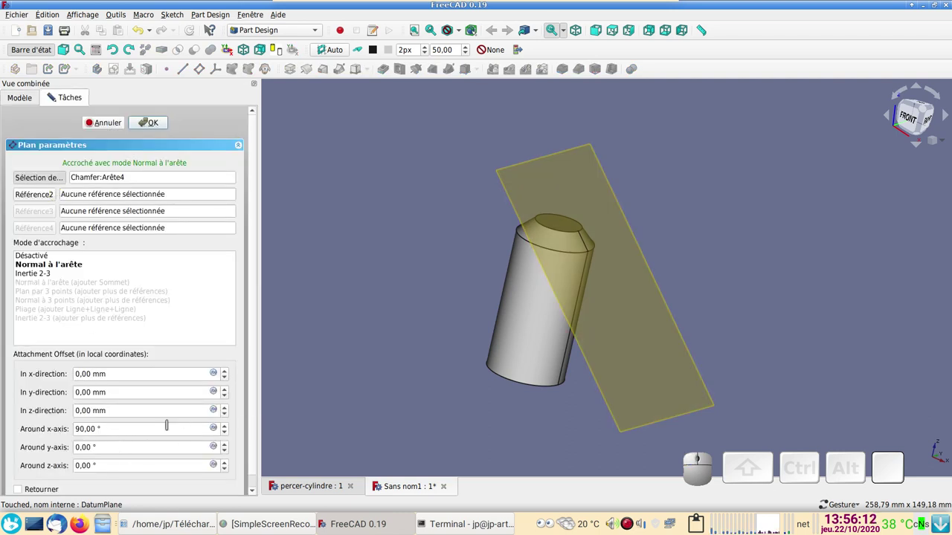
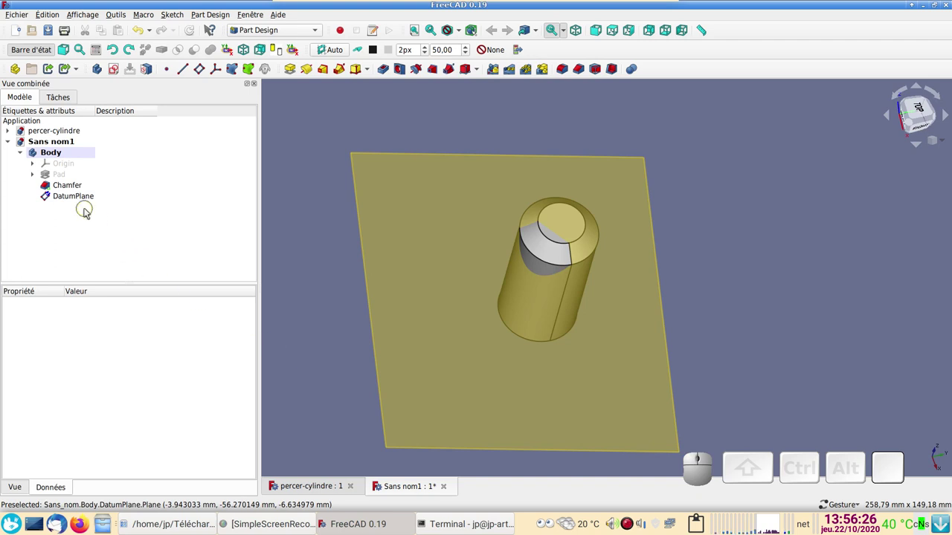
pyautogui.click(74, 196)
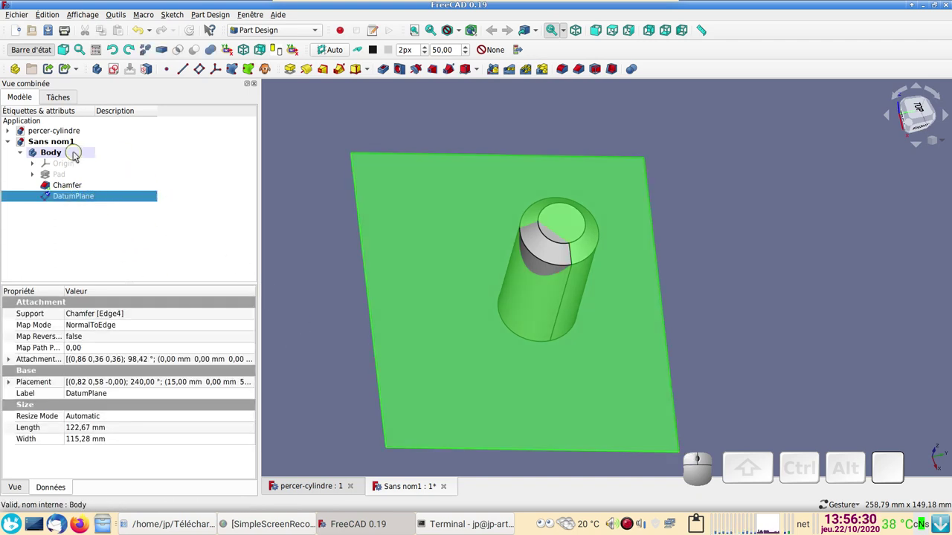
pyautogui.click(117, 75)
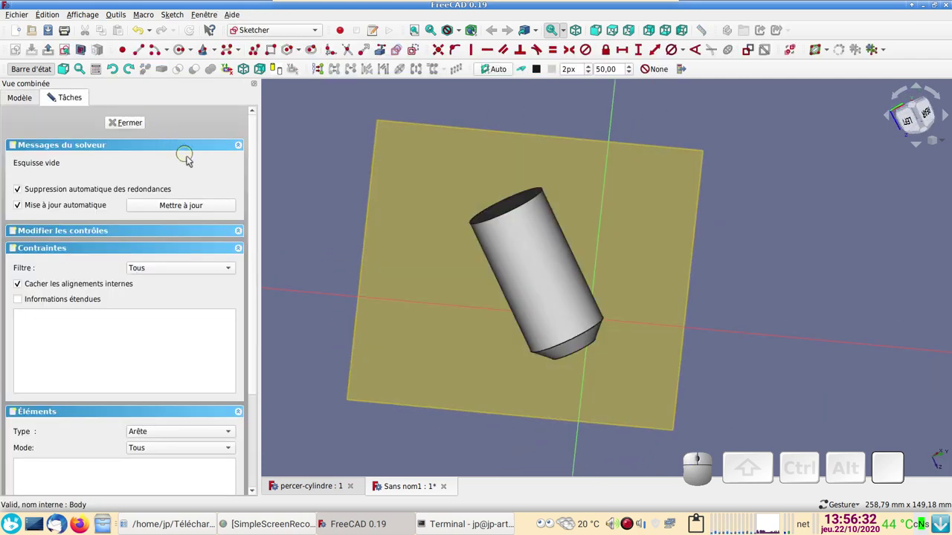
pyautogui.click(130, 122)
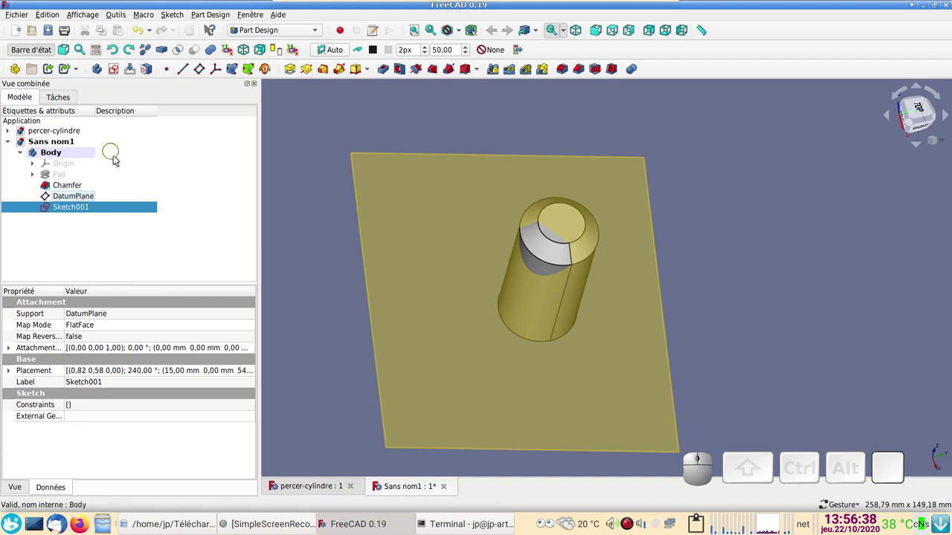
pyautogui.press('Delete')
# - Reopen the datum plane's attachment, try flipping its sides and undo the flip
pyautogui.click(95, 200)
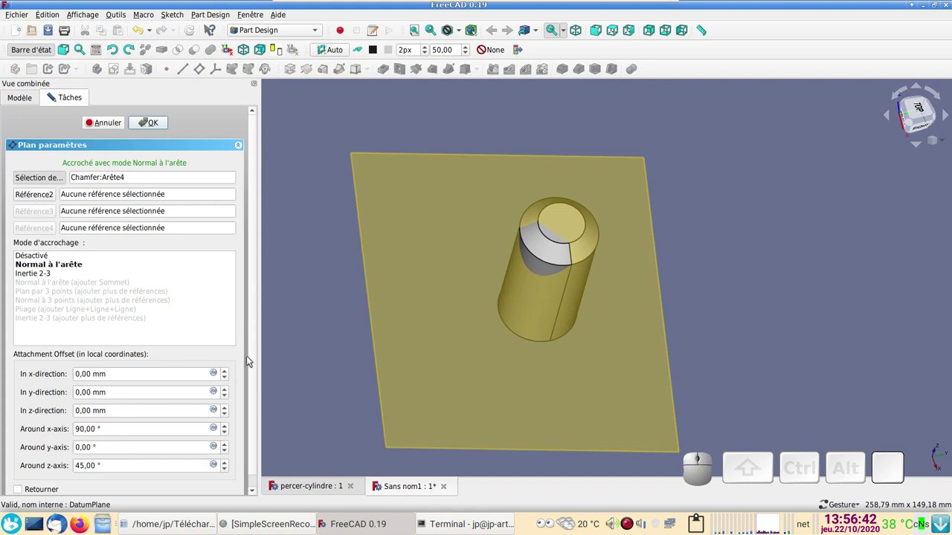
pyautogui.moveTo(256, 367); pyautogui.dragTo(73, 478)
pyautogui.click(42, 479)
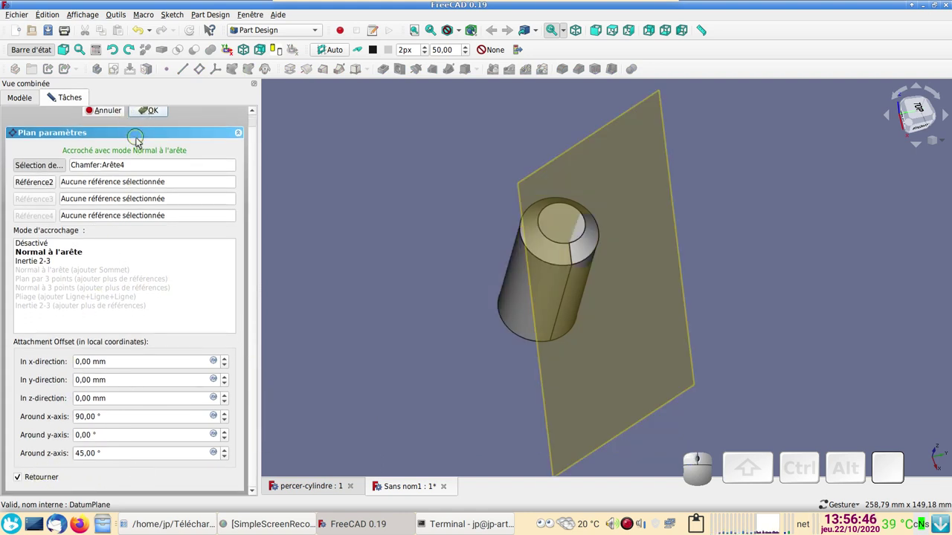
pyautogui.click(44, 479)
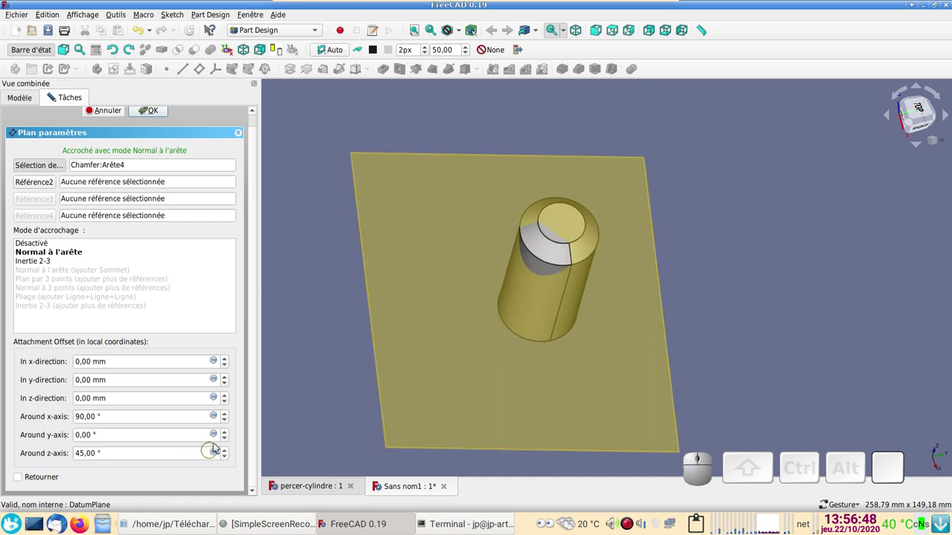
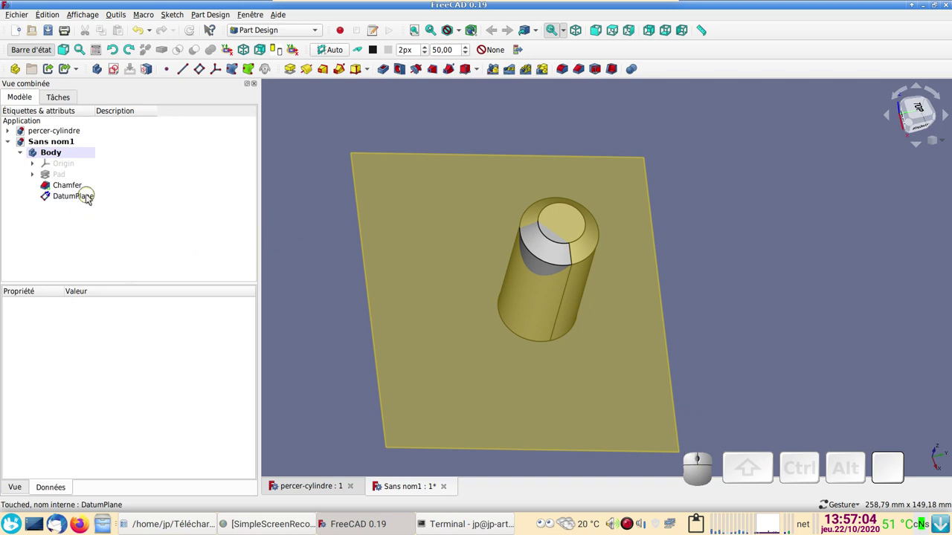
# - Open an empty sketch on the DatumPlane with the chamfer edges visible behind it
pyautogui.click(89, 198)
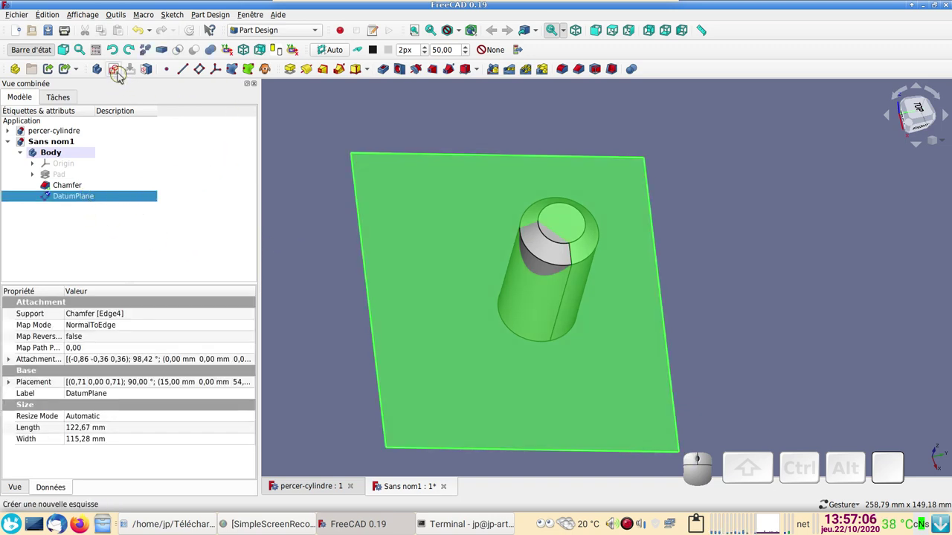
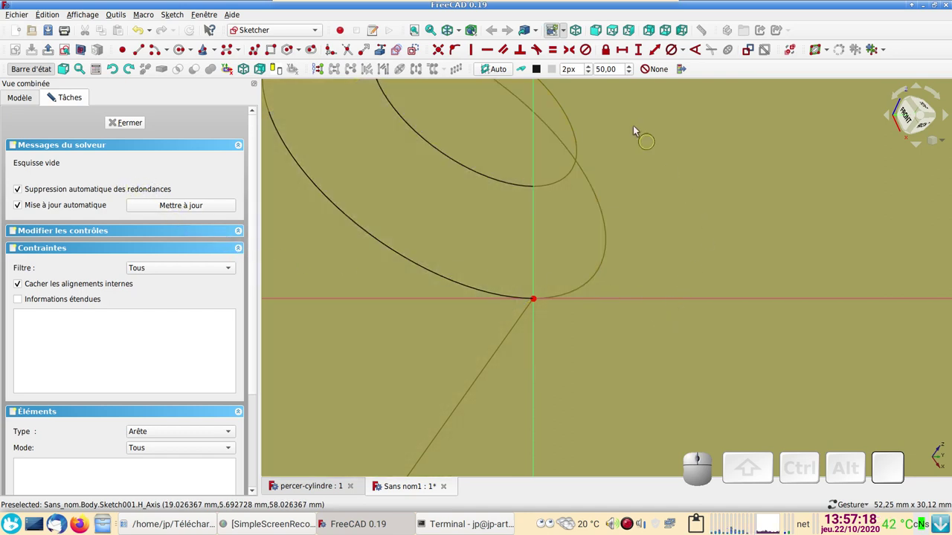
pyautogui.click(461, 29)
pyautogui.click(424, 18)
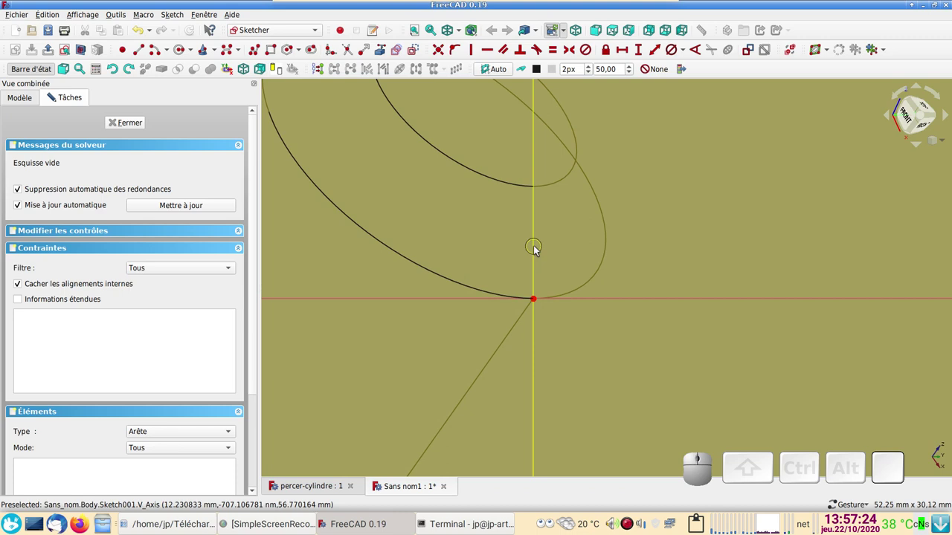
pyautogui.click(536, 249)
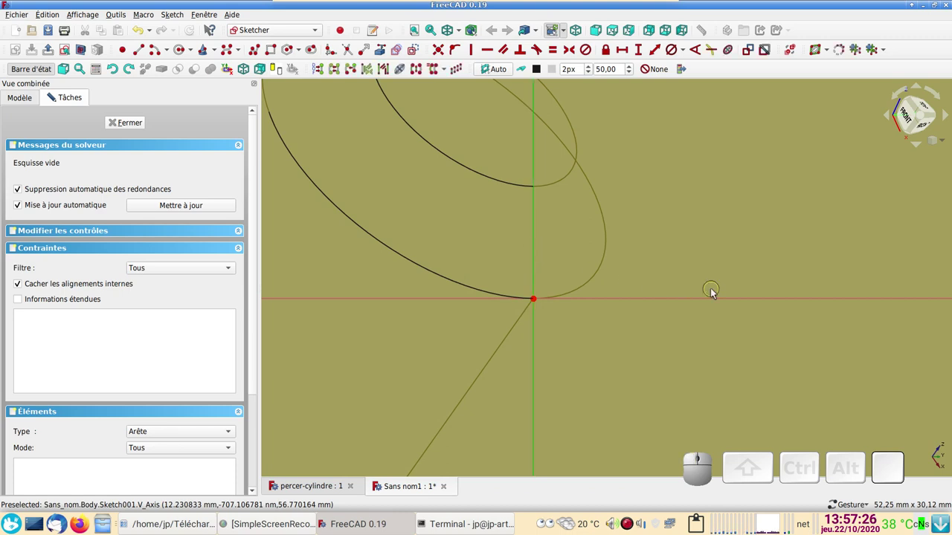
pyautogui.scroll(-3)
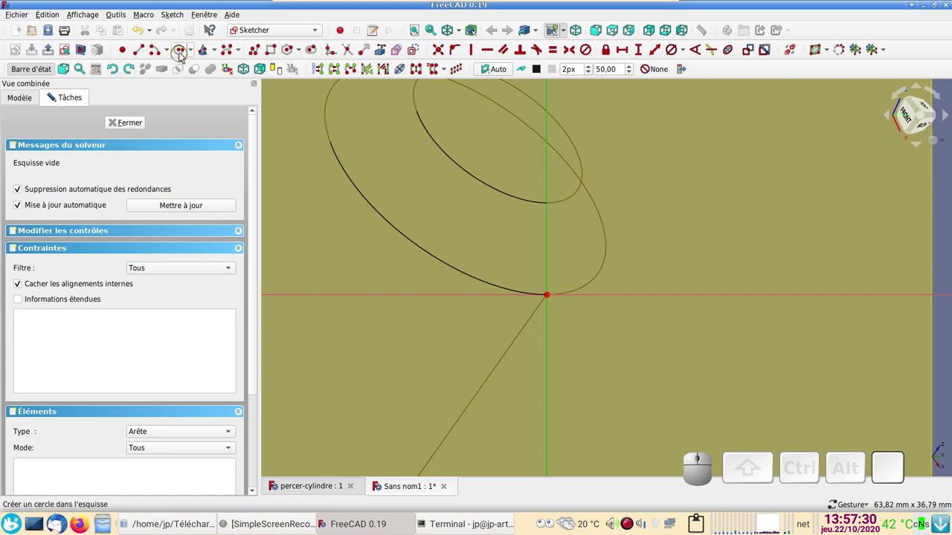
# - Draw a circle on the vertical axis and constrain its diameter to 4 mm
pyautogui.click(184, 54)
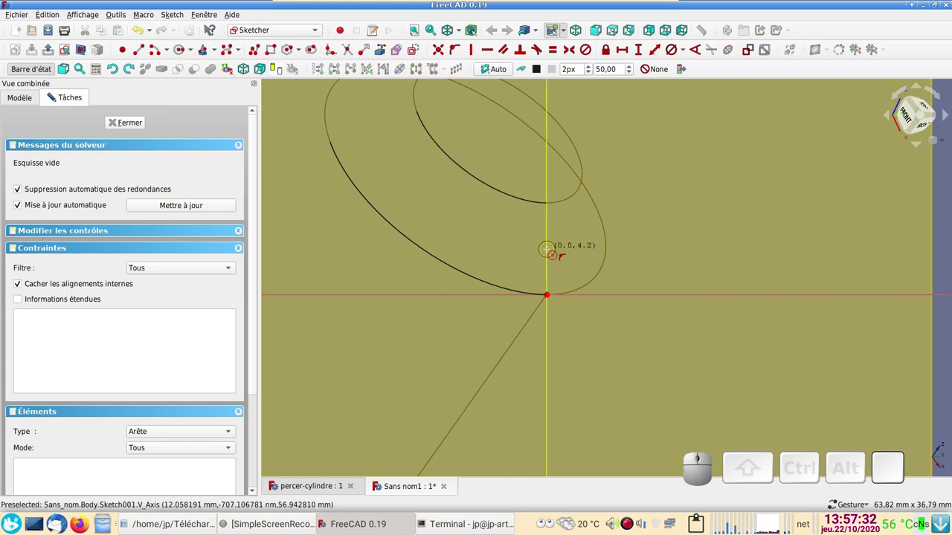
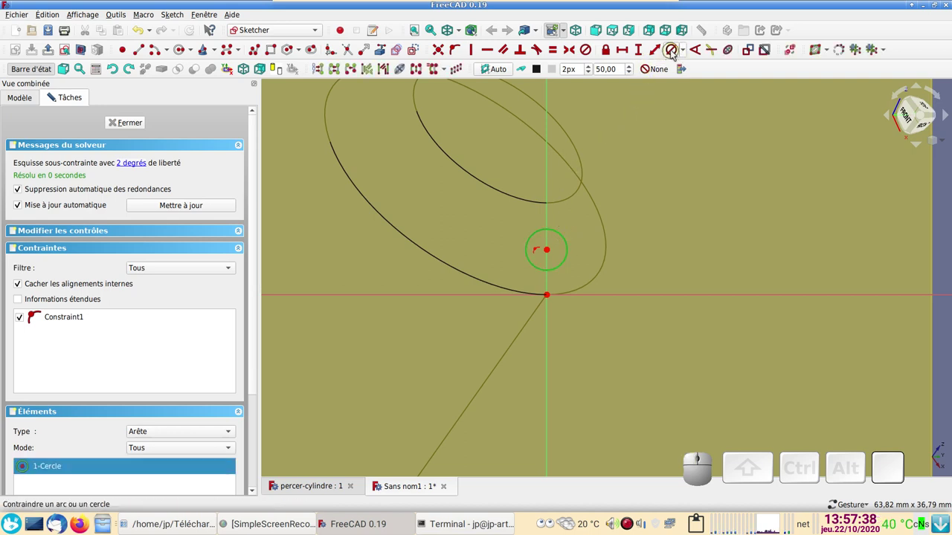
pyautogui.click(687, 53)
pyautogui.click(694, 74)
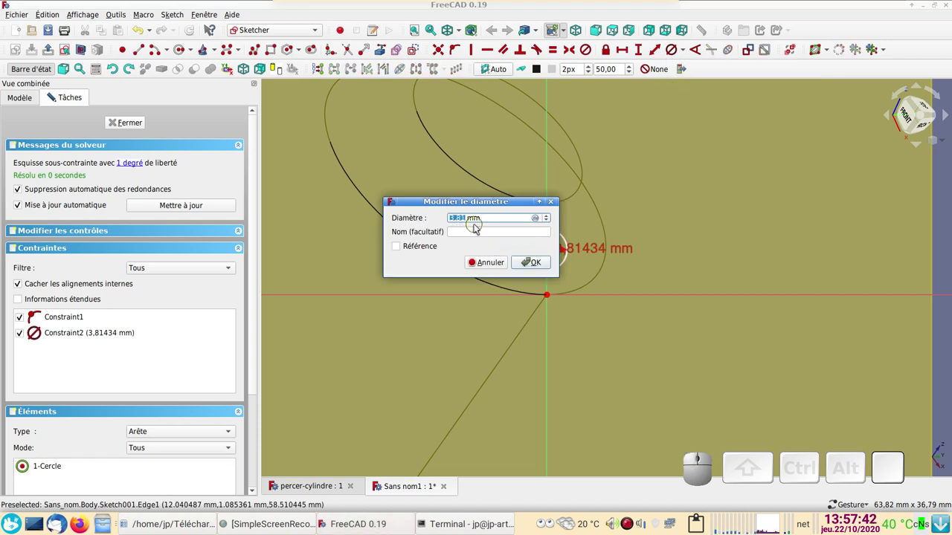
pyautogui.press('4')
pyautogui.press('Return')
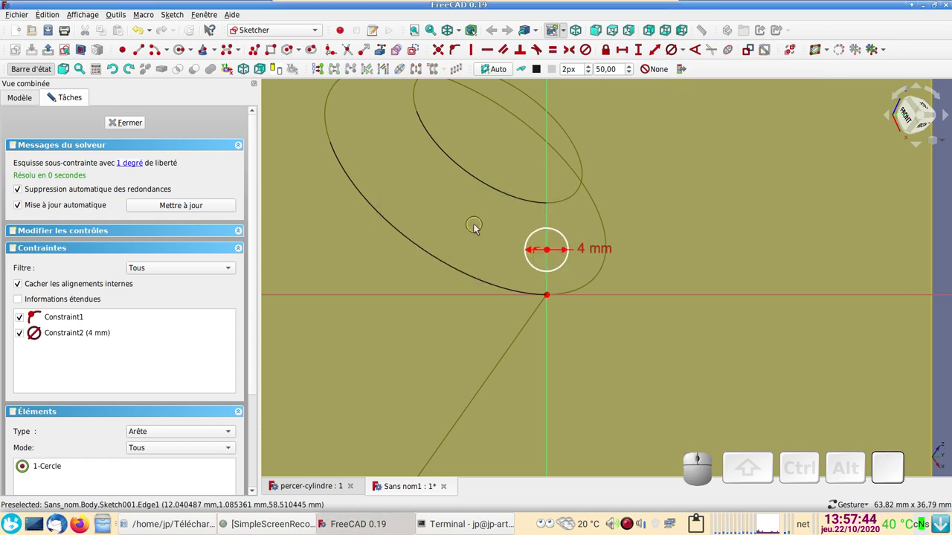
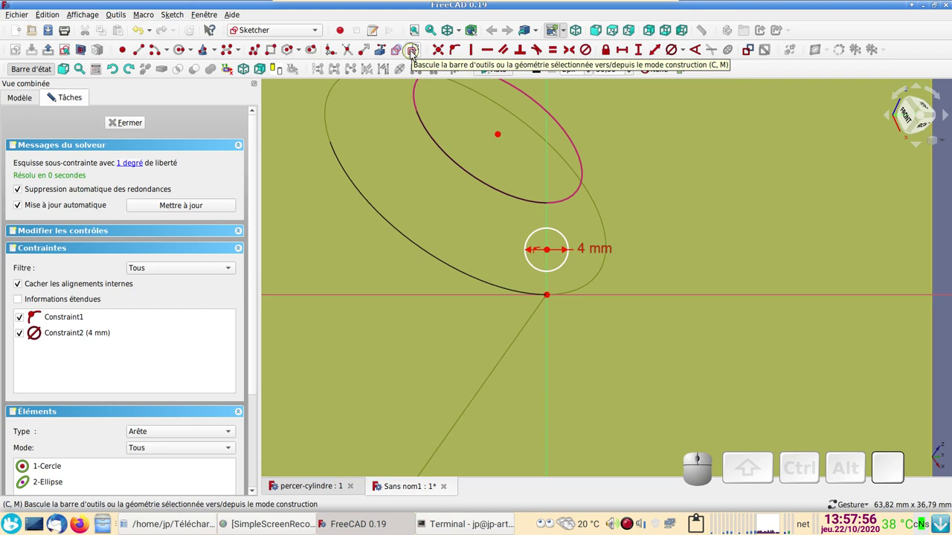
# - Draw a line from the origin up the vertical axis ending on the chamfer edge
pyautogui.click(413, 53)
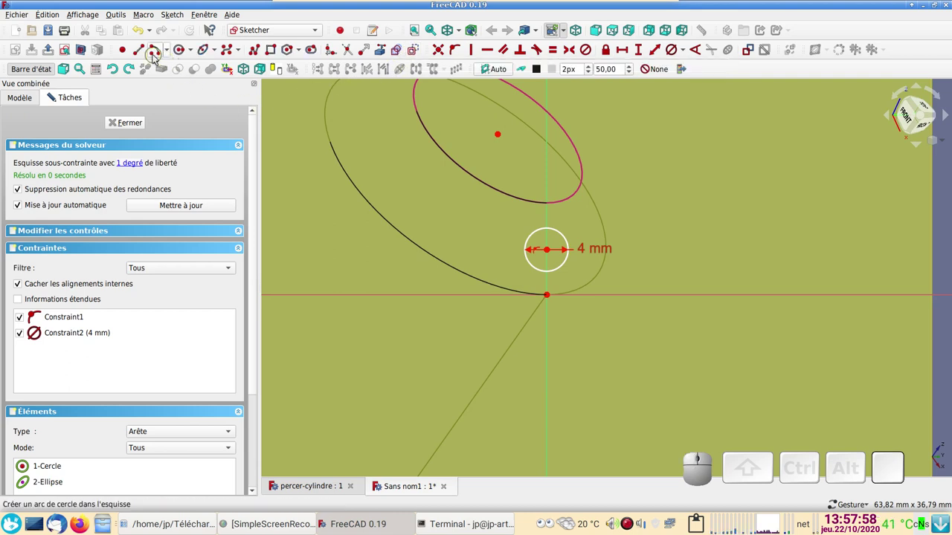
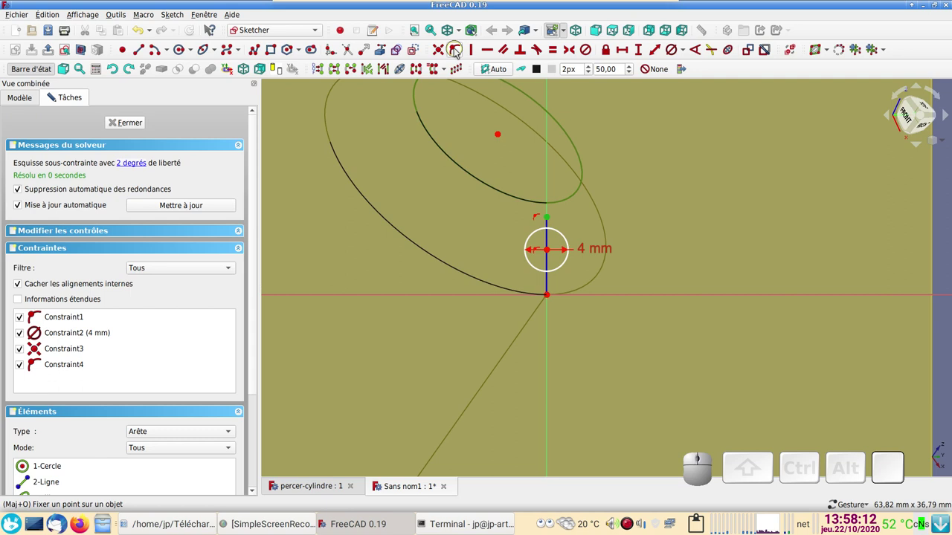
pyautogui.click(458, 51)
pyautogui.moveTo(551, 253); pyautogui.dragTo(560, 287)
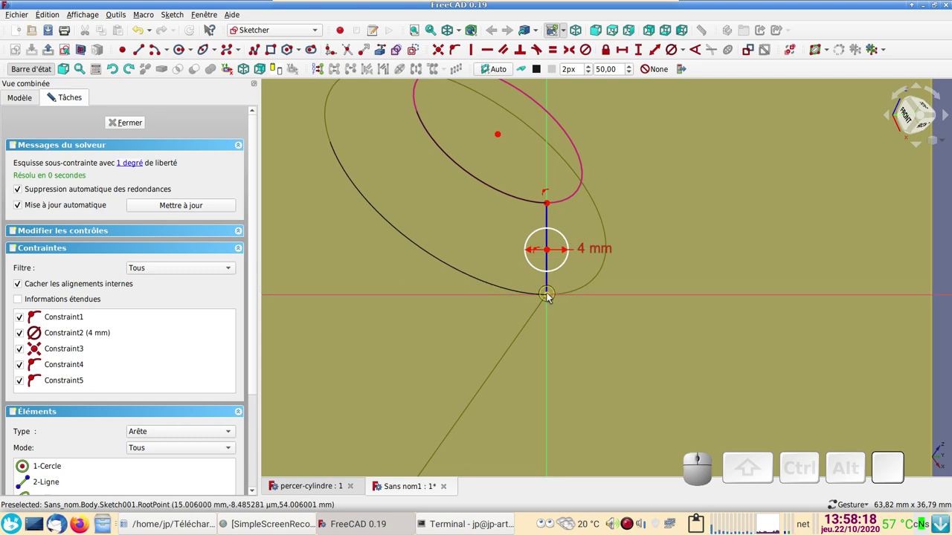
# - Centre the circle symmetrically between the line's endpoints, fully constraining the sketch
pyautogui.click(552, 298)
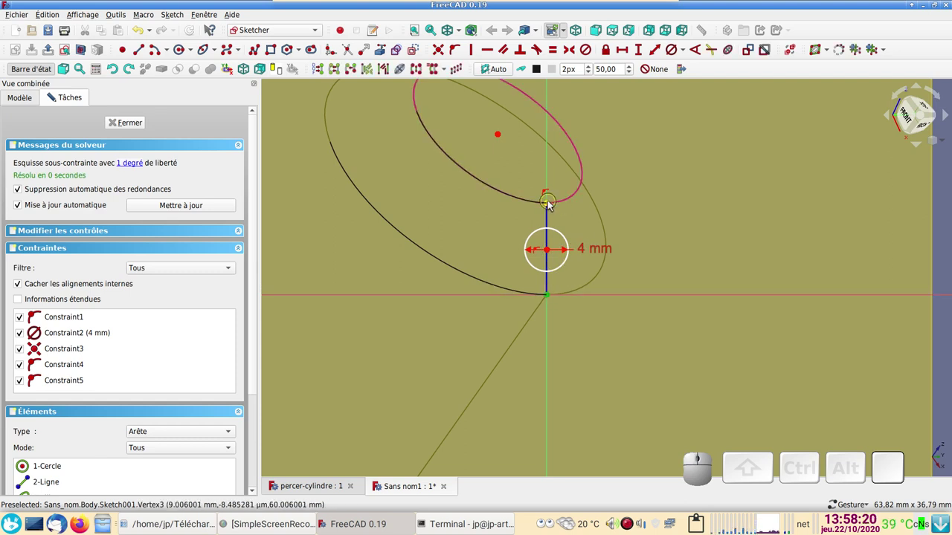
pyautogui.click(552, 205)
pyautogui.click(553, 253)
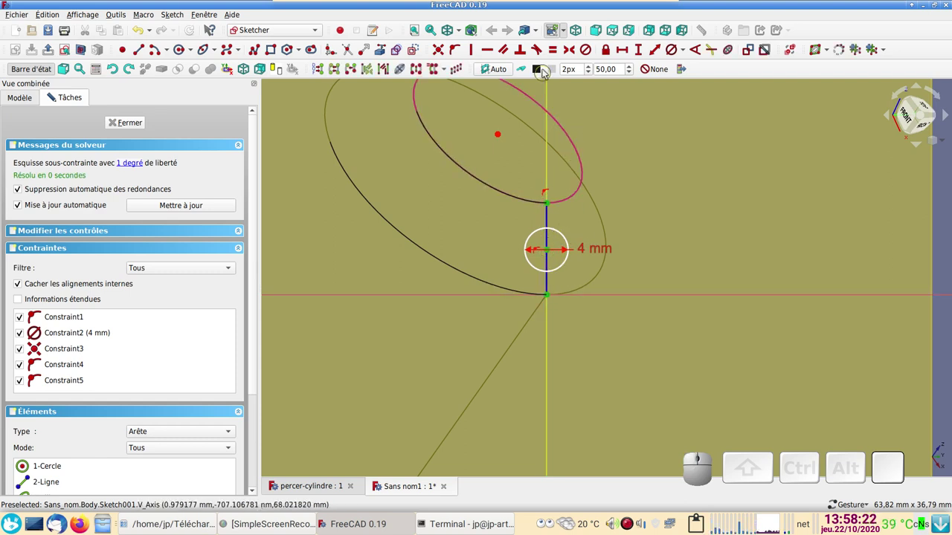
pyautogui.click(571, 51)
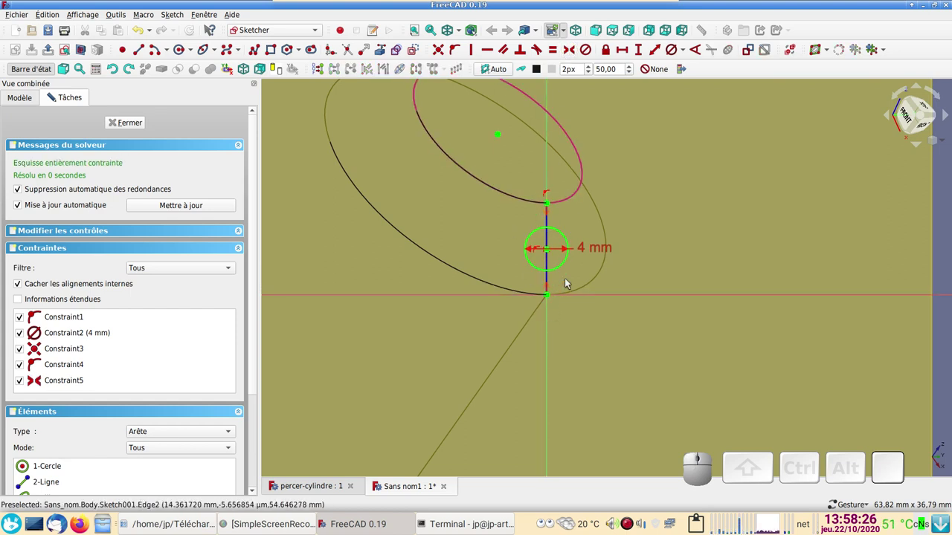
# - Close Sketch001 and orbit to see the small circle lying on the chamfer
pyautogui.click(139, 124)
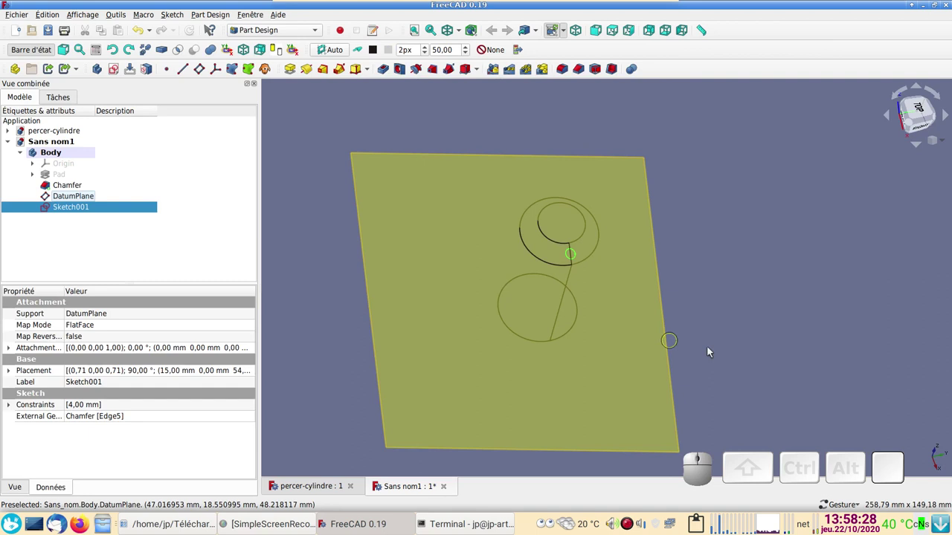
pyautogui.click(814, 351)
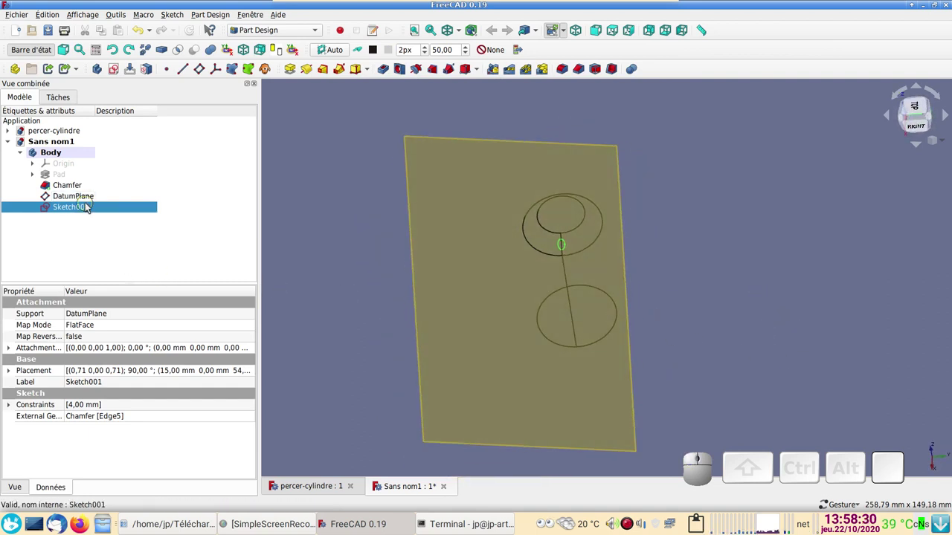
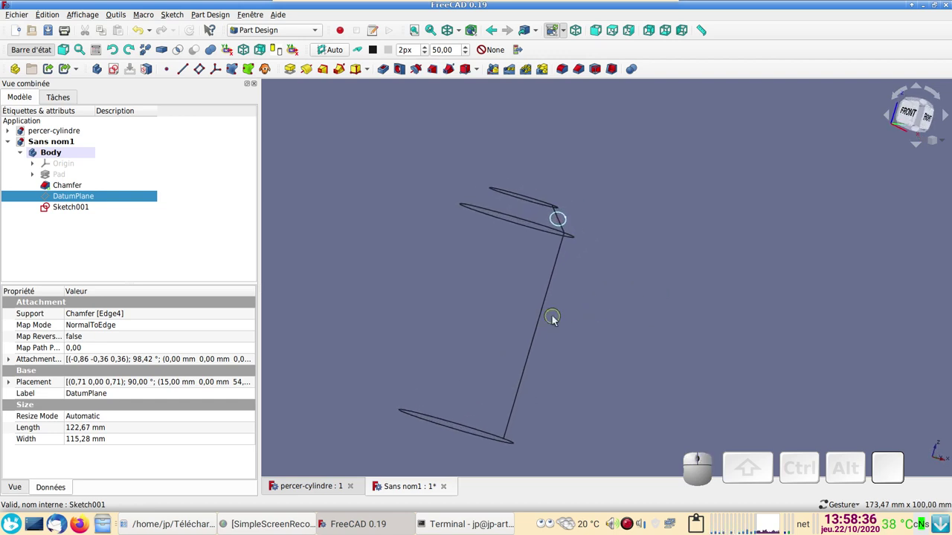
pyautogui.moveTo(635, 286); pyautogui.dragTo(419, 190)
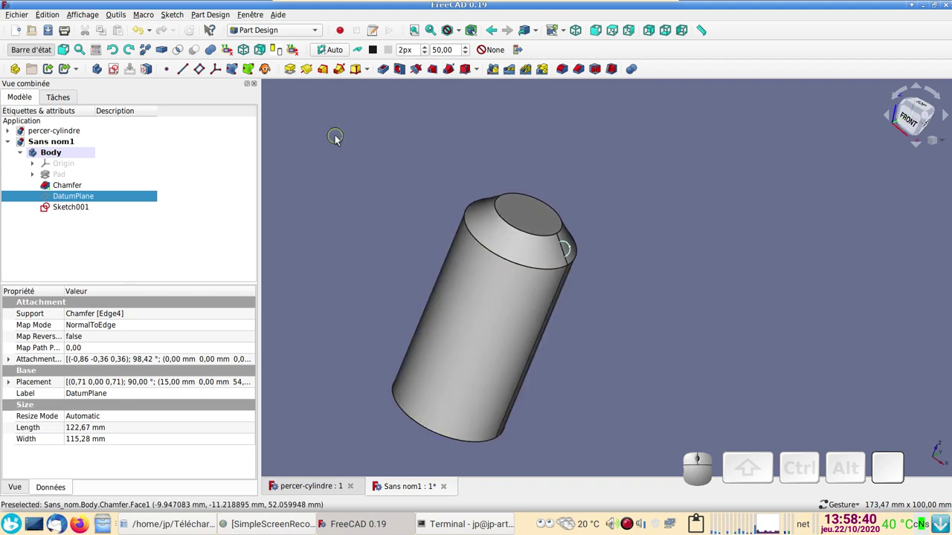
# - Start a Pocket from Sketch001, reselecting the sketch so the pocket previews on the chamfer
pyautogui.click(390, 72)
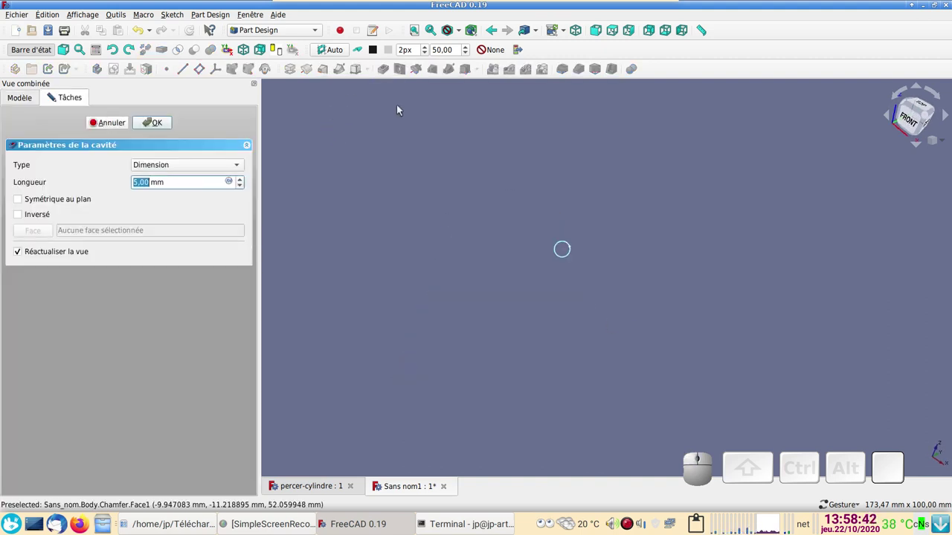
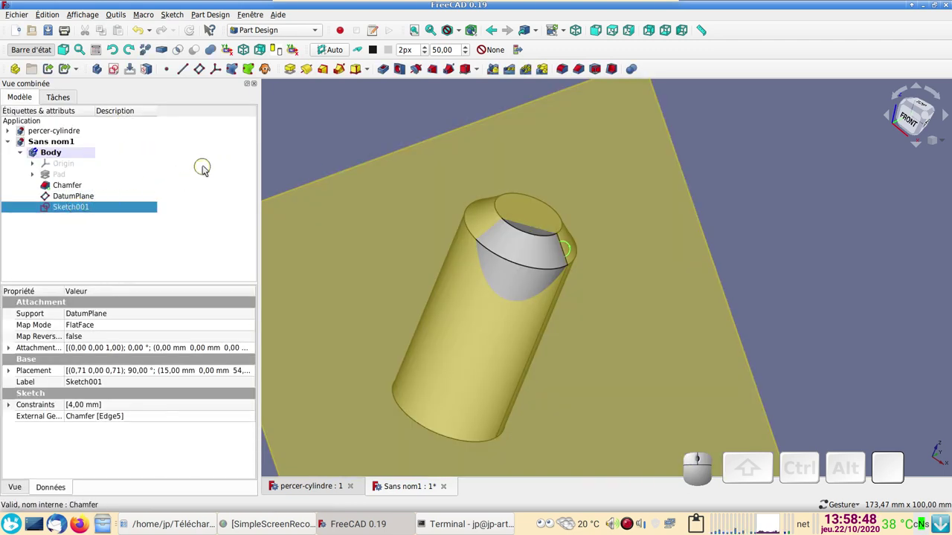
pyautogui.click(97, 199)
pyautogui.press('space')
pyautogui.click(91, 211)
pyautogui.click(387, 71)
# - Set the pocket Type to Through all so the hole cuts through the whole part
pyautogui.moveTo(739, 255); pyautogui.dragTo(319, 248)
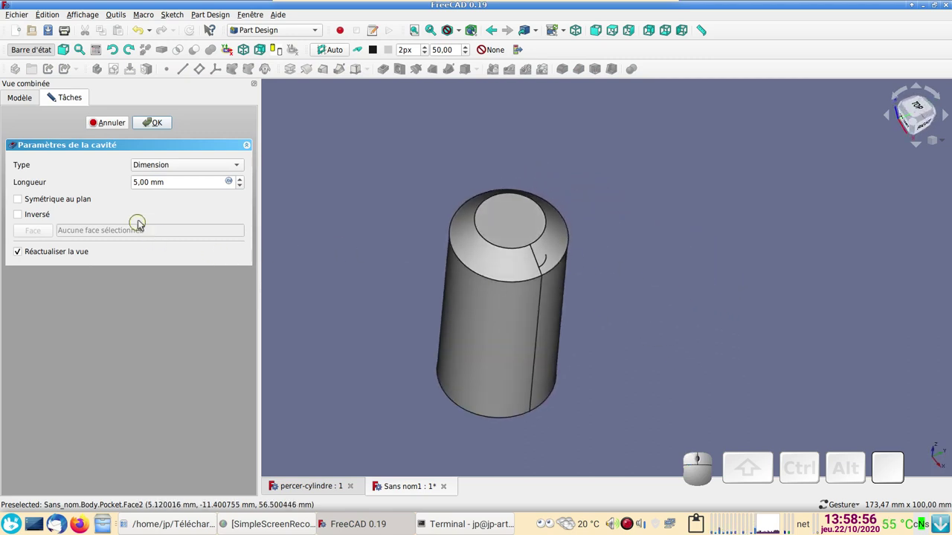
pyautogui.click(195, 166)
pyautogui.click(194, 178)
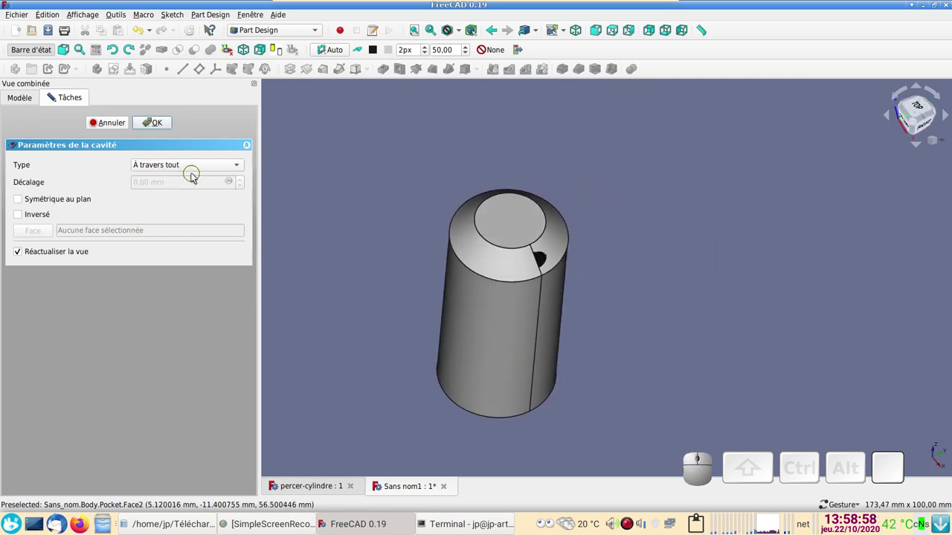
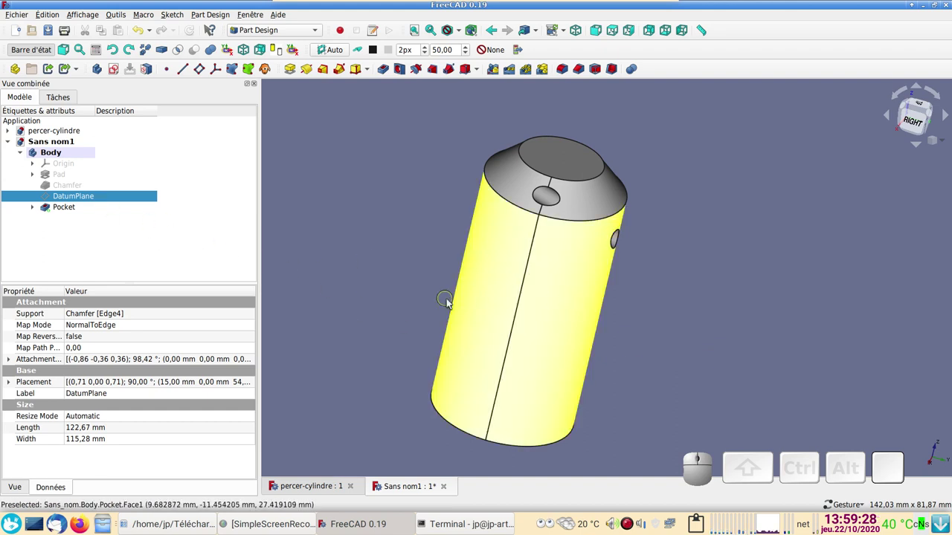
# - Orbit and zoom the model to inspect the hole entering the chamfer and exiting the cylinder's side
pyautogui.scroll(-3)
pyautogui.moveTo(769, 316); pyautogui.dragTo(742, 317)
pyautogui.moveTo(735, 318); pyautogui.dragTo(752, 299)
pyautogui.moveTo(773, 303); pyautogui.dragTo(633, 322)
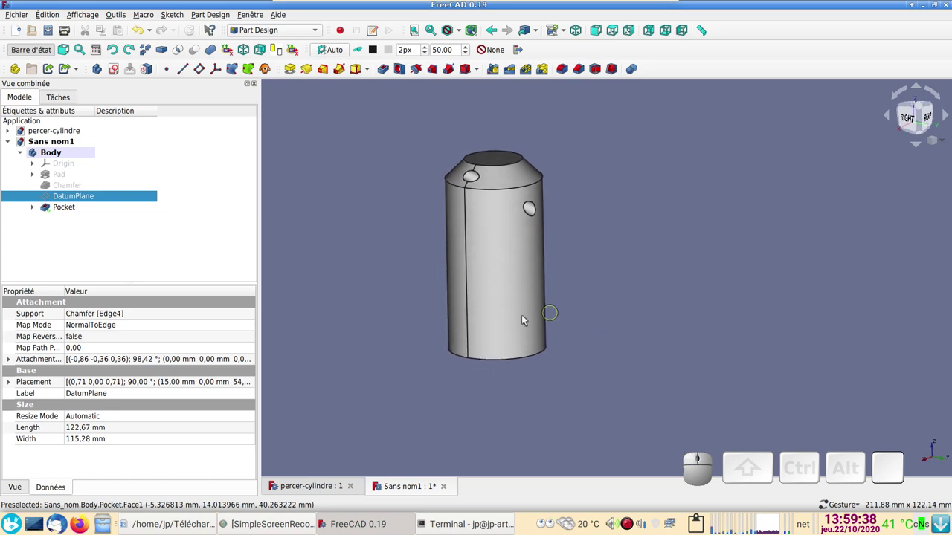